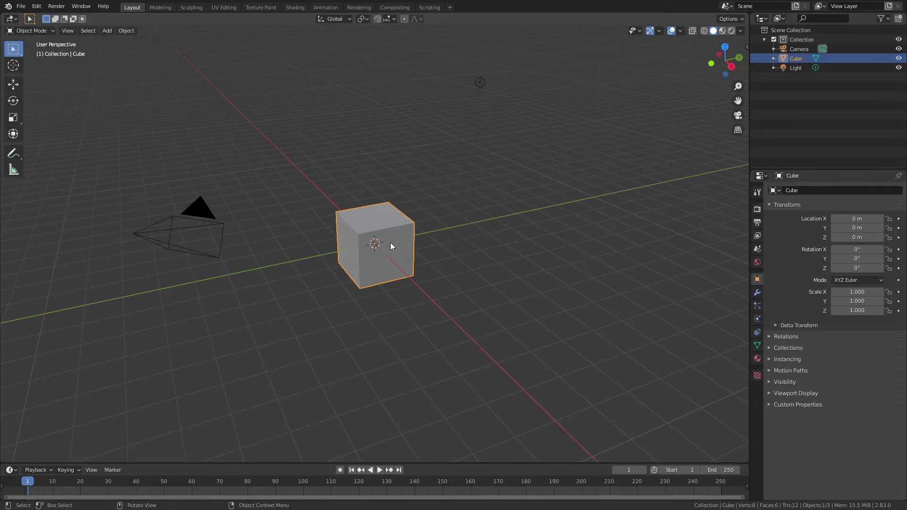
# Bevel the cube's corners to points and merge duplicate vertices into an octahedron.
pyautogui.press('Tab')
pyautogui.press('ctrl+b')
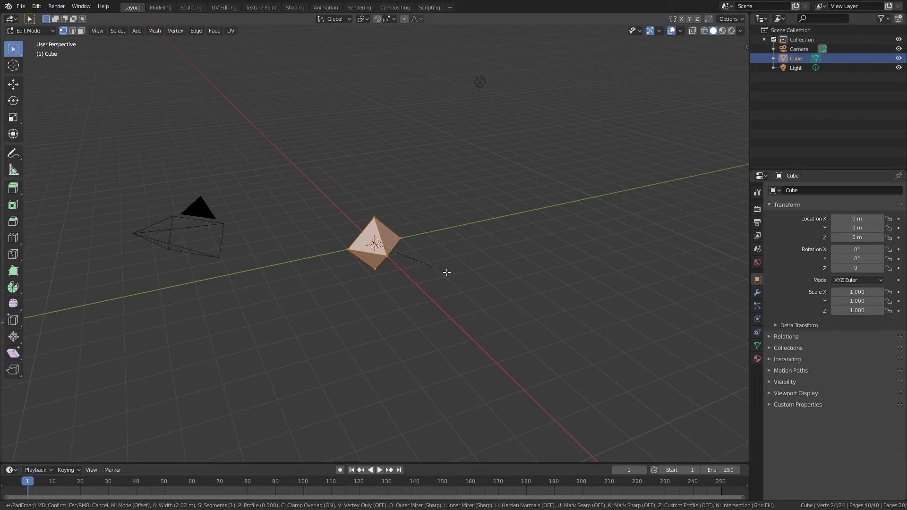
pyautogui.press('m')
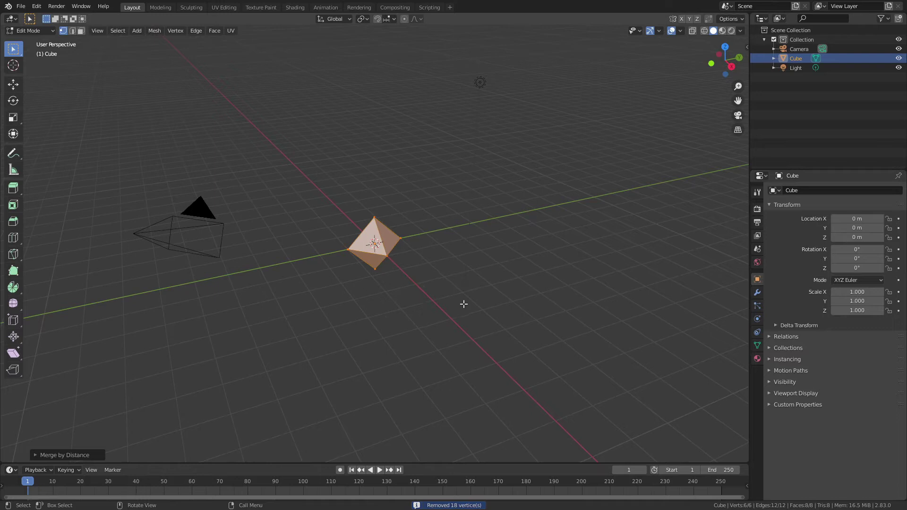
# Rotate the octahedron 45° about Z and 55° about X, then apply the rotation.
pyautogui.press('Tab')
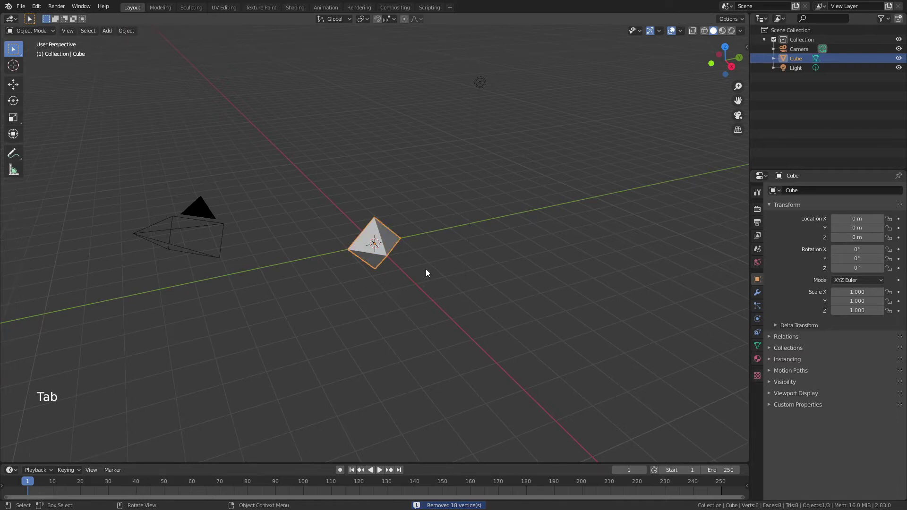
pyautogui.press('r')
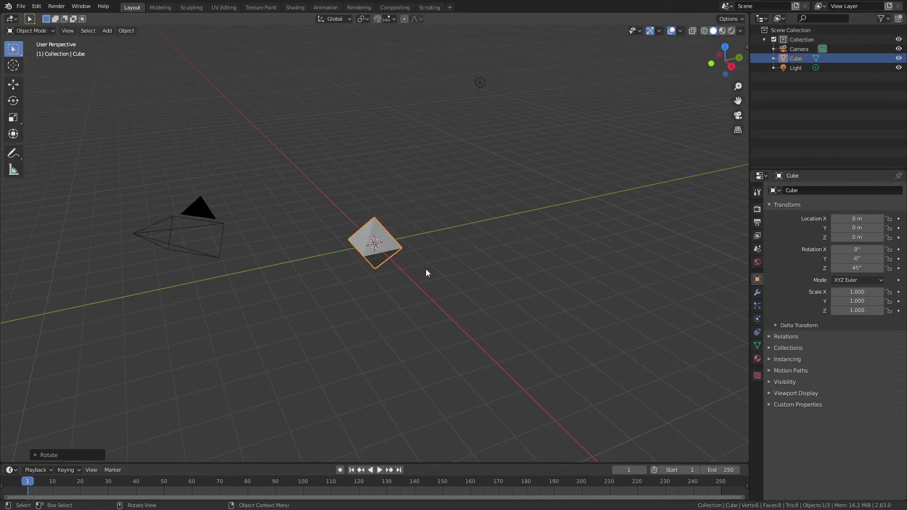
pyautogui.press('r')
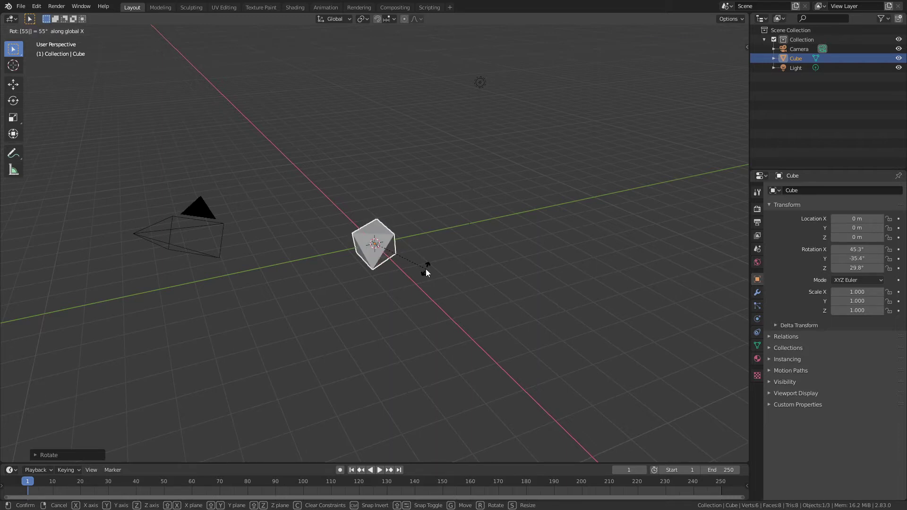
pyautogui.press('KP_3')
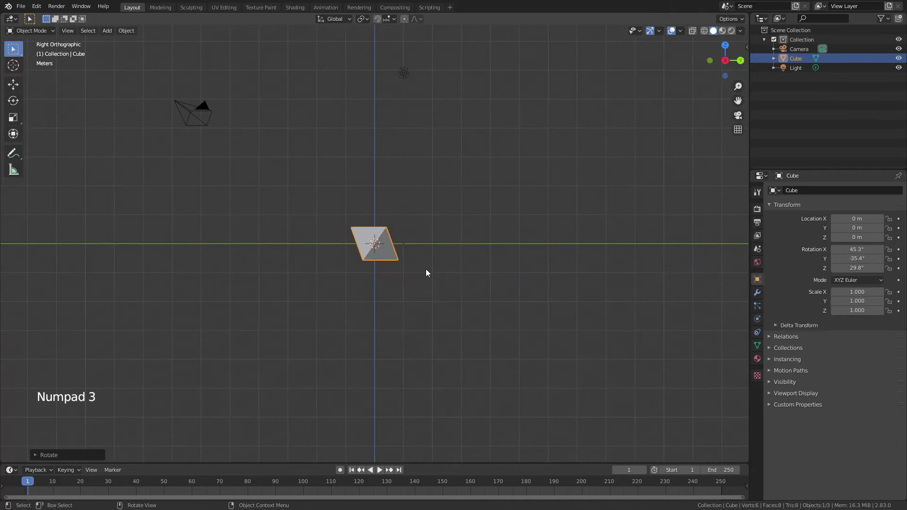
pyautogui.scroll(3)
pyautogui.middleClick(322, 185)
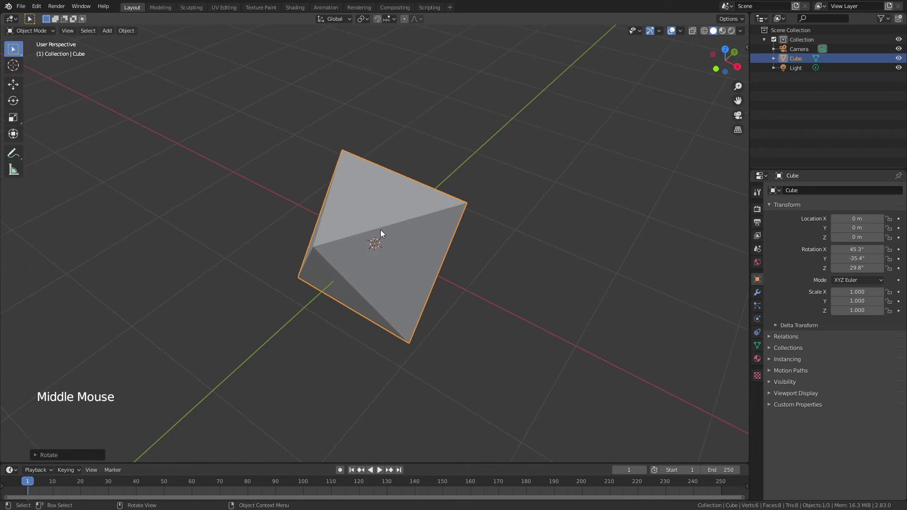
pyautogui.press('ctrl+a')
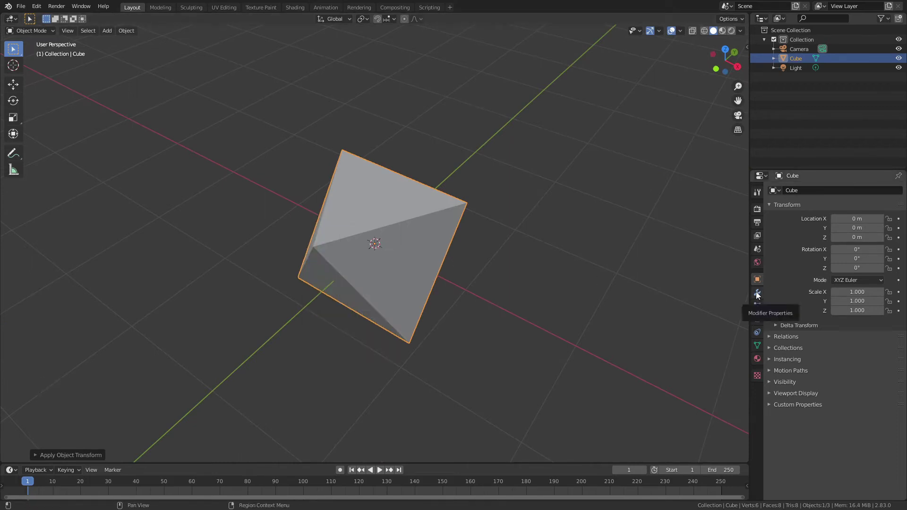
# Add an Array modifier to the octahedron and view the copies from above.
pyautogui.click(759, 294)
pyautogui.click(797, 190)
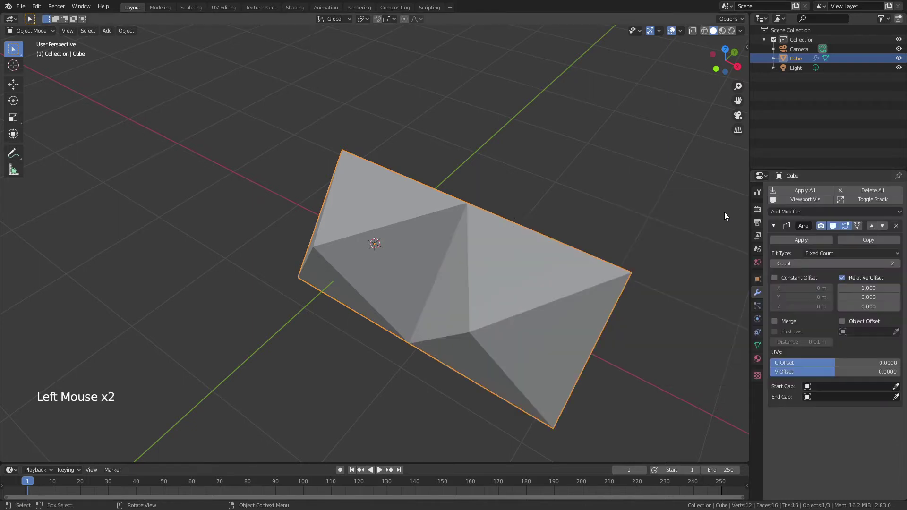
pyautogui.press('KP_7')
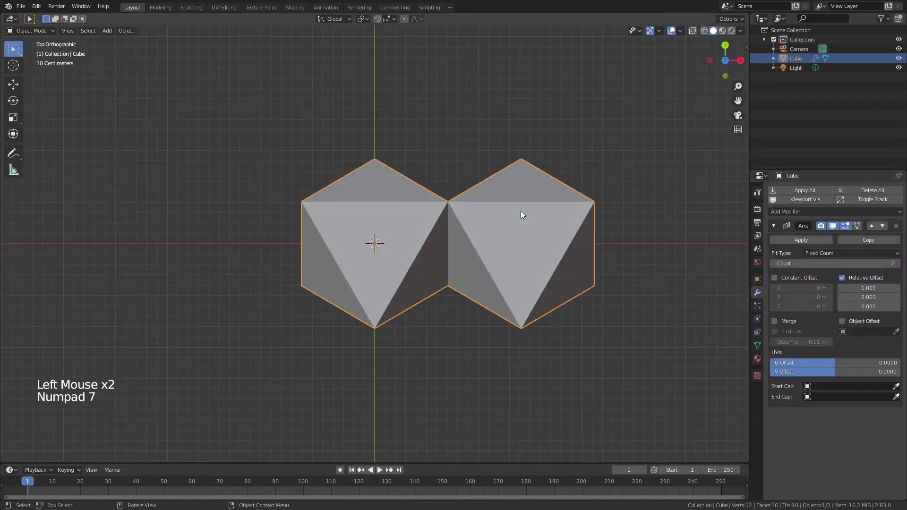
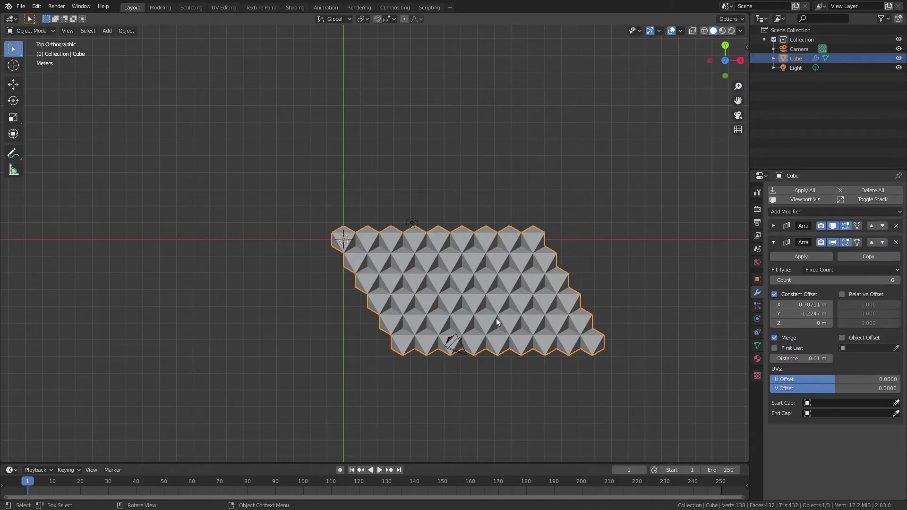
# Set the second array's count to 3 and fold away the first two arrays.
pyautogui.doubleClick(776, 283)
pyautogui.click(776, 283)
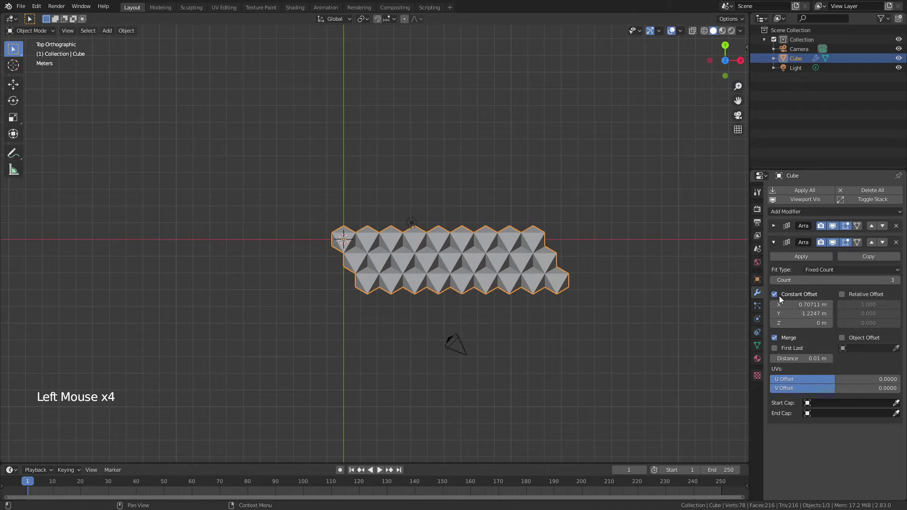
pyautogui.click(774, 285)
pyautogui.click(775, 246)
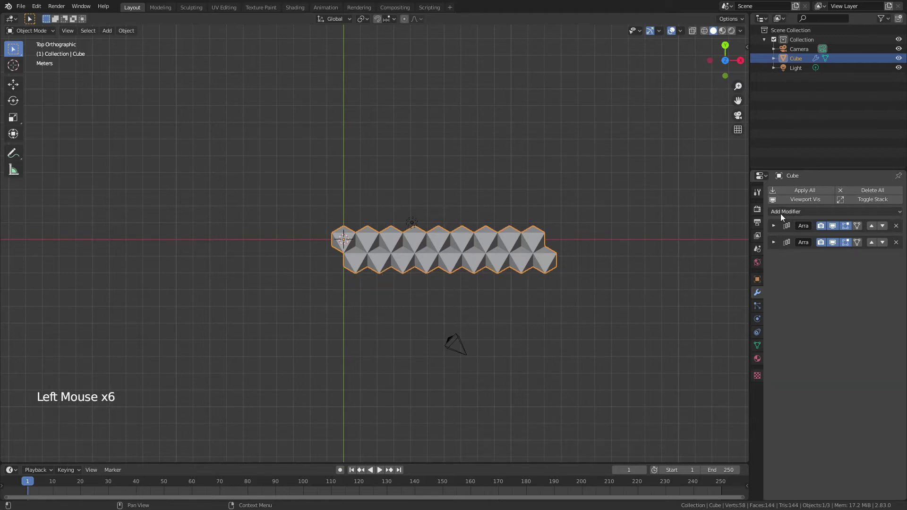
# Add a third Array with constant Y offset -2.4495, Merge on and count 3.
pyautogui.click(783, 217)
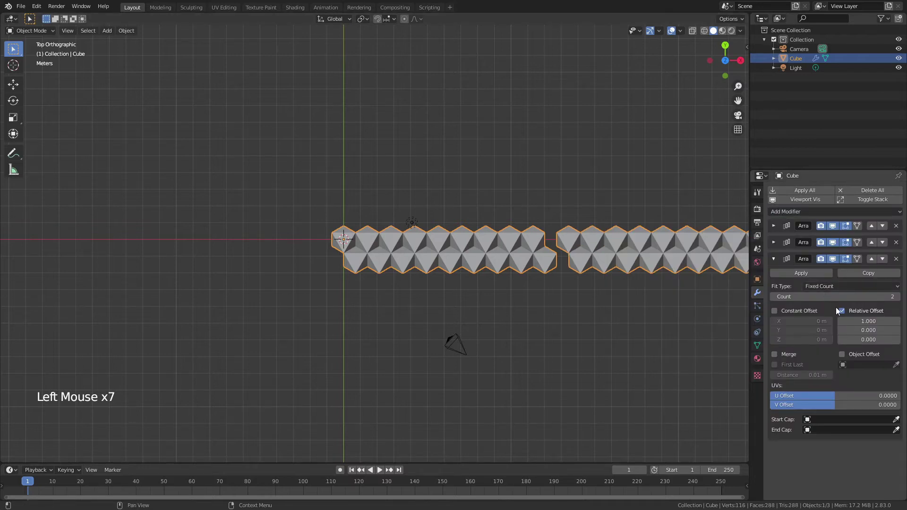
pyautogui.click(844, 314)
pyautogui.click(776, 313)
pyautogui.click(776, 358)
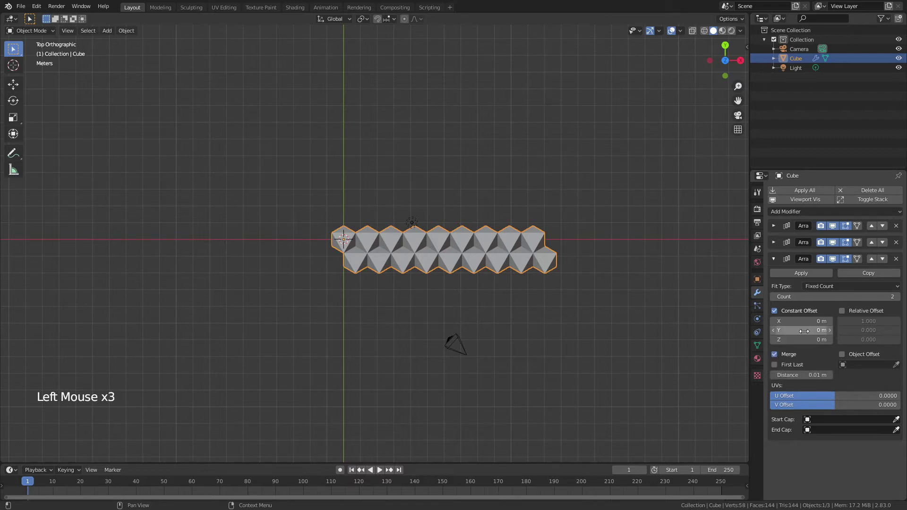
pyautogui.click(778, 244)
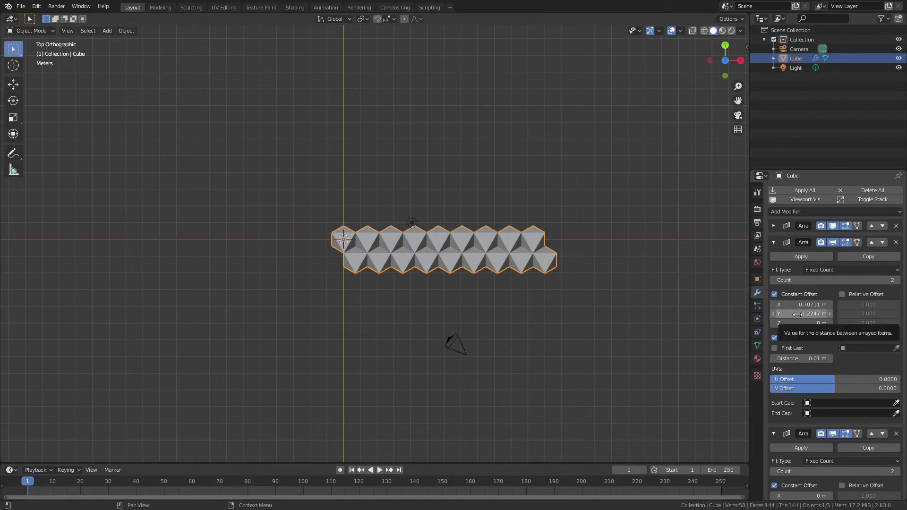
pyautogui.press('ctrl+c')
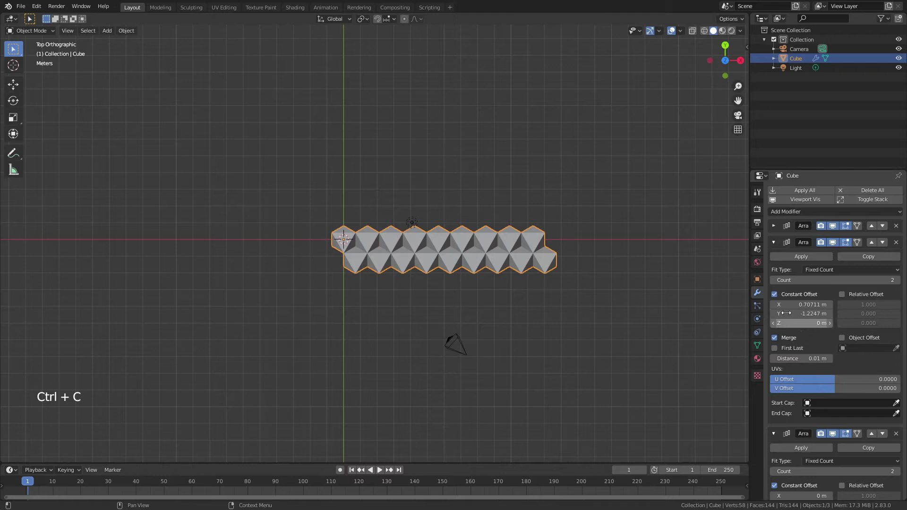
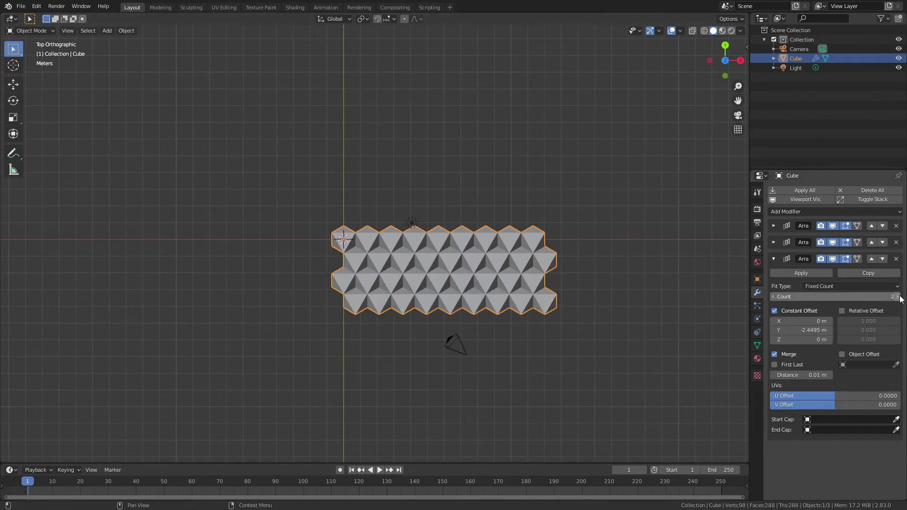
pyautogui.click(902, 298)
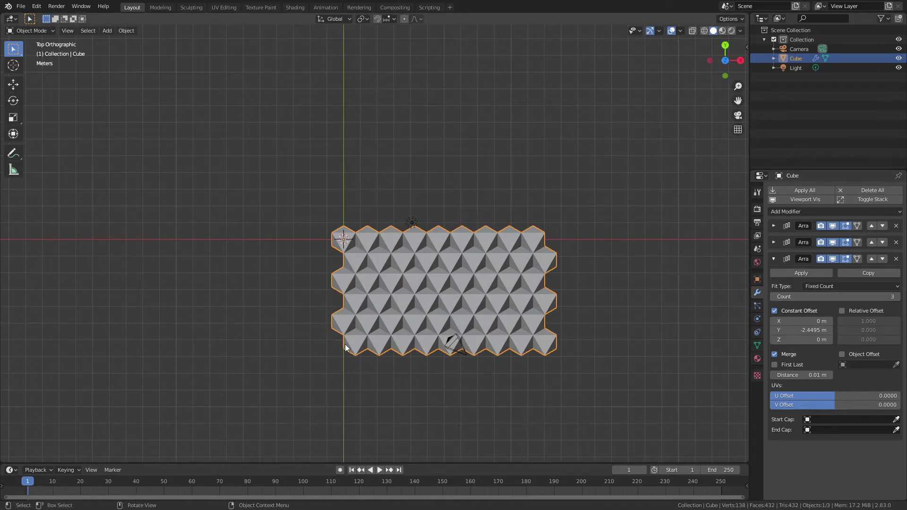
# Orbit and zoom to inspect the octahedral sheet in 3D.
pyautogui.middleClick(354, 340)
pyautogui.scroll(3)
pyautogui.middleClick(337, 261)
pyautogui.scroll(3)
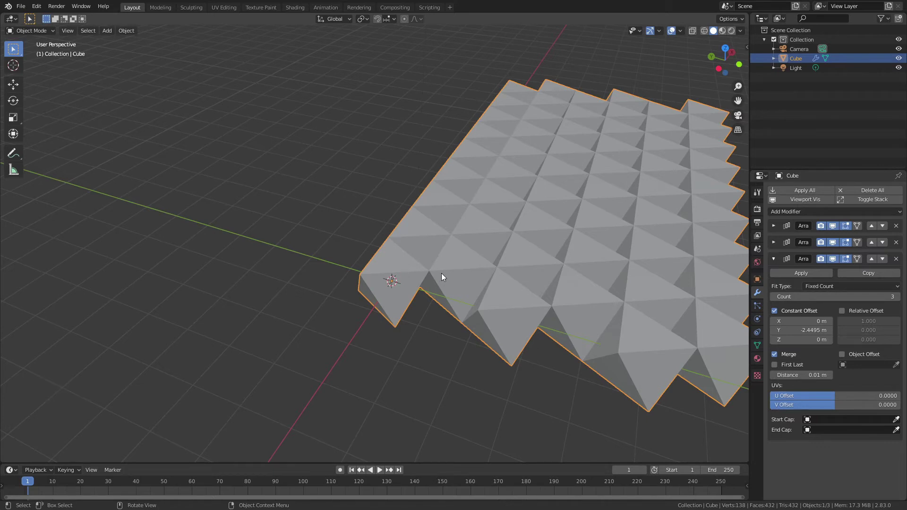
# Add a smooth-shaded, subdivided UV sphere beside the sheet and duplicate it.
pyautogui.press('Tab')
pyautogui.scroll(3)
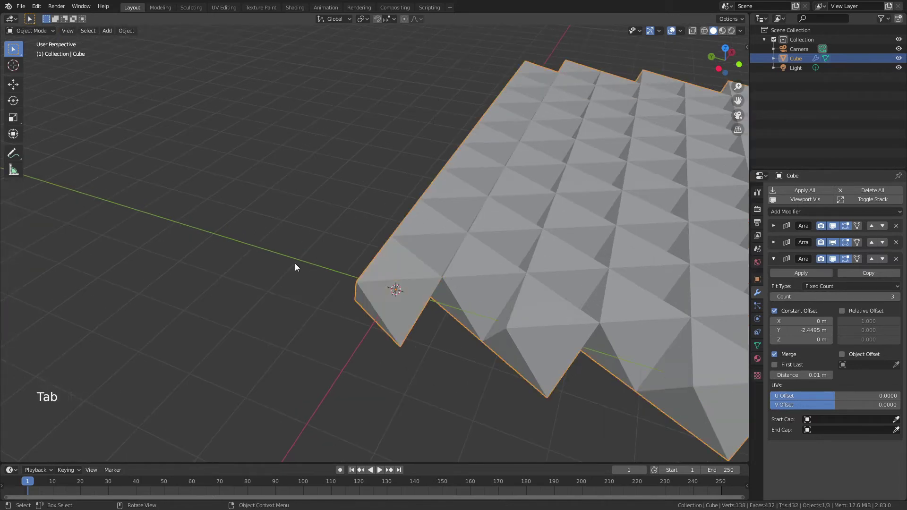
pyautogui.press('Tab')
pyautogui.press('shift+a')
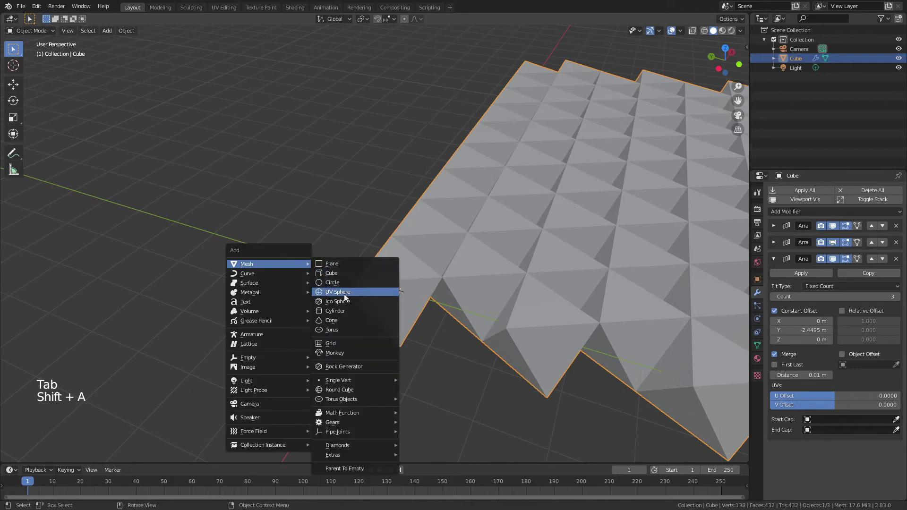
pyautogui.press('ctrl+1')
pyautogui.rightClick(428, 293)
pyautogui.press('g')
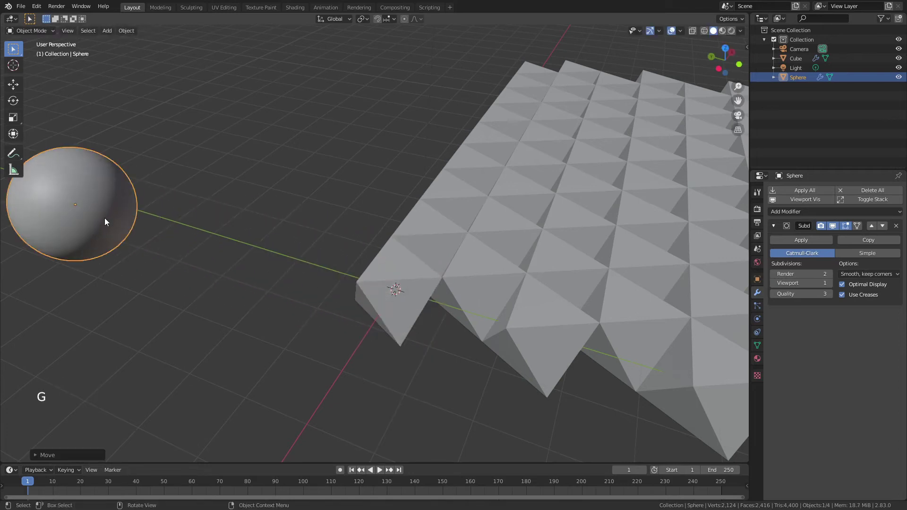
pyautogui.press('shift+d')
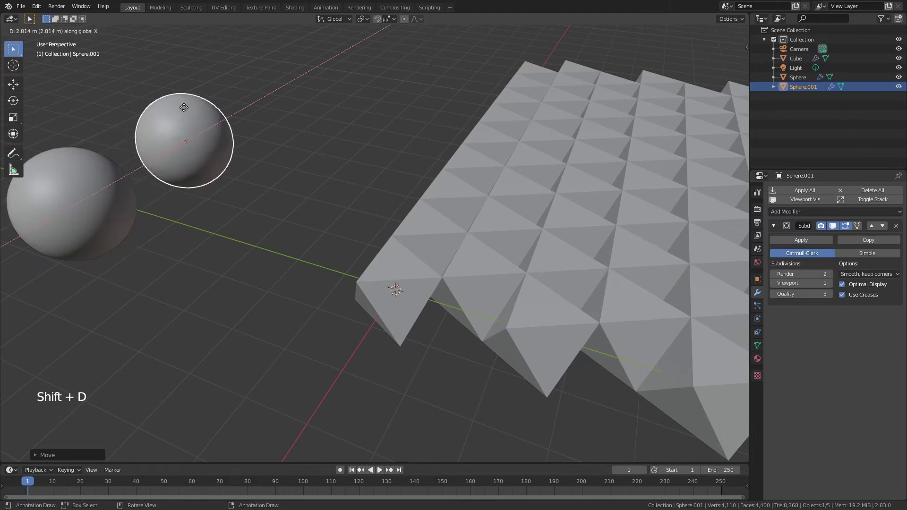
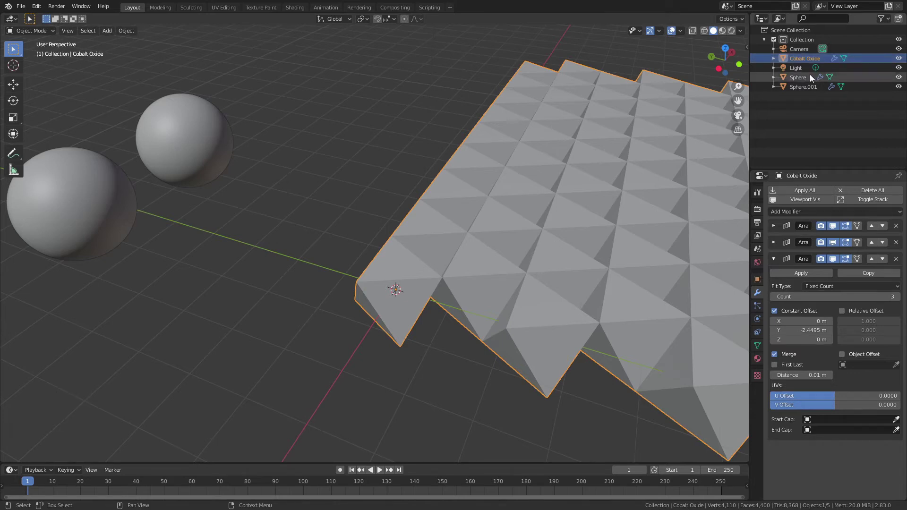
# Rename the objects in the Outliner, starting with the large sphere.
pyautogui.doubleClick(807, 77)
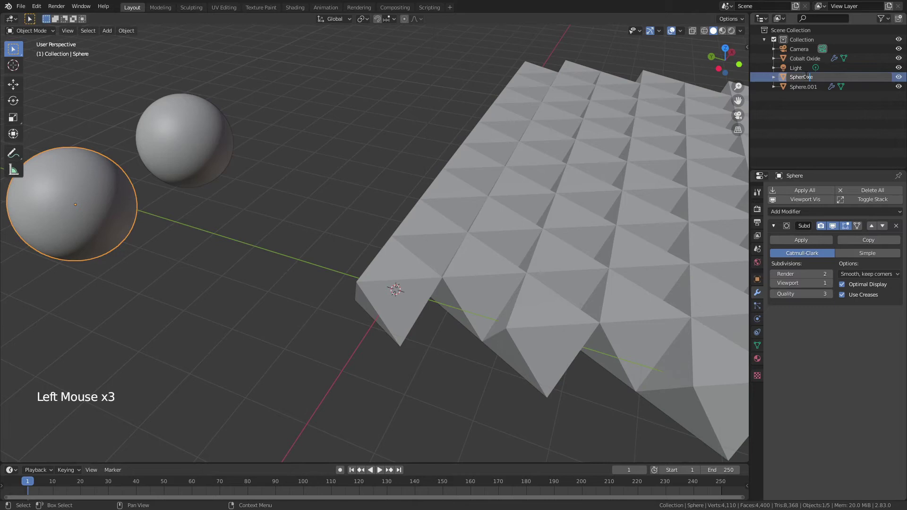
pyautogui.press('Delete')
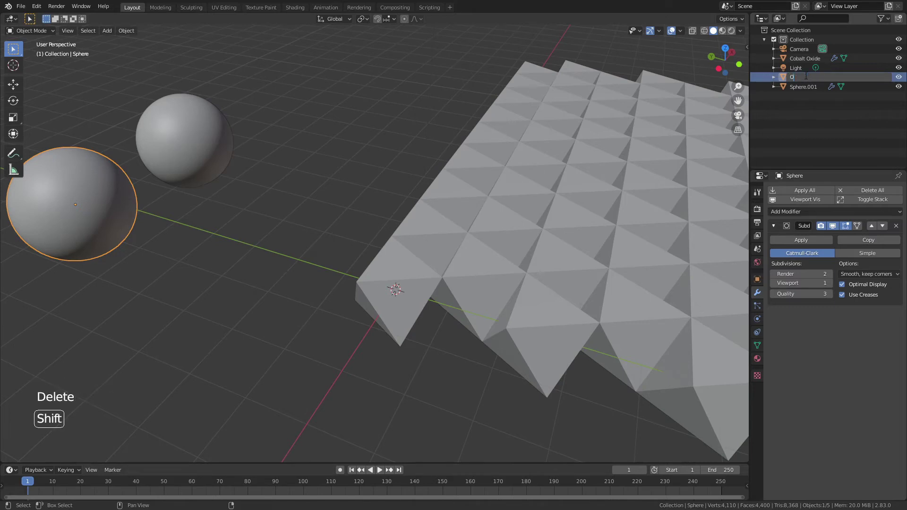
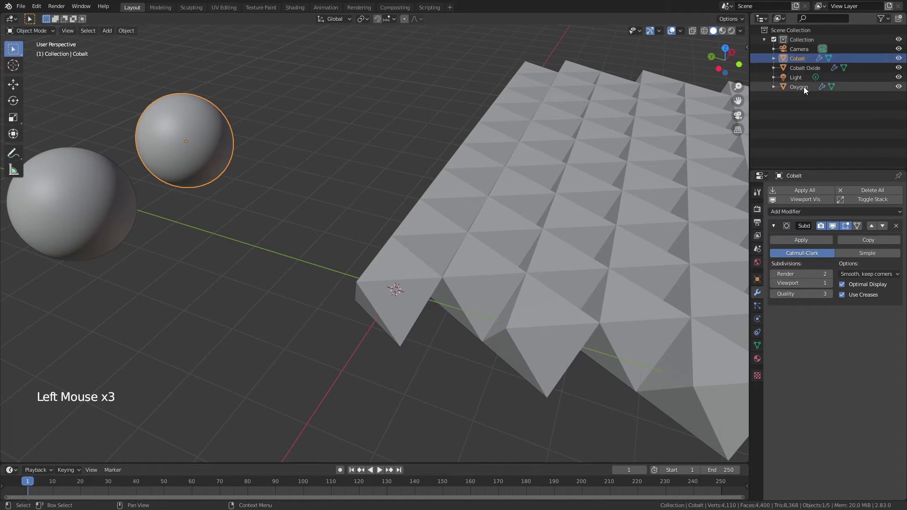
# Join the octahedron's top and bottom vertices, subdivide for a centre vertex, and deselect all.
pyautogui.click(435, 291)
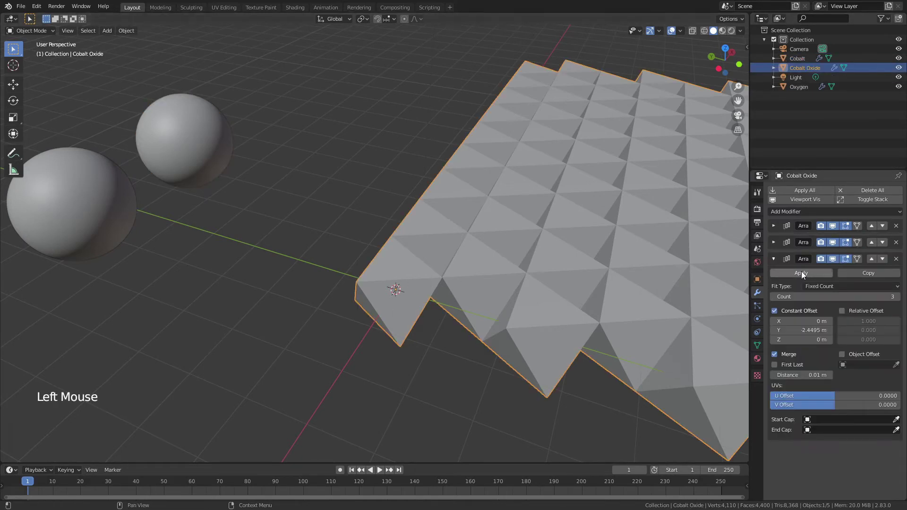
pyautogui.click(390, 278)
pyautogui.press('Tab')
pyautogui.press('z')
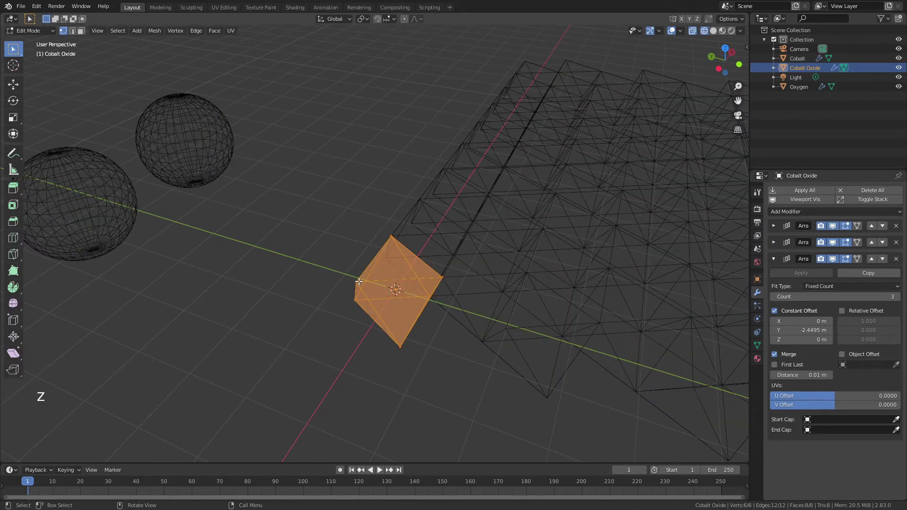
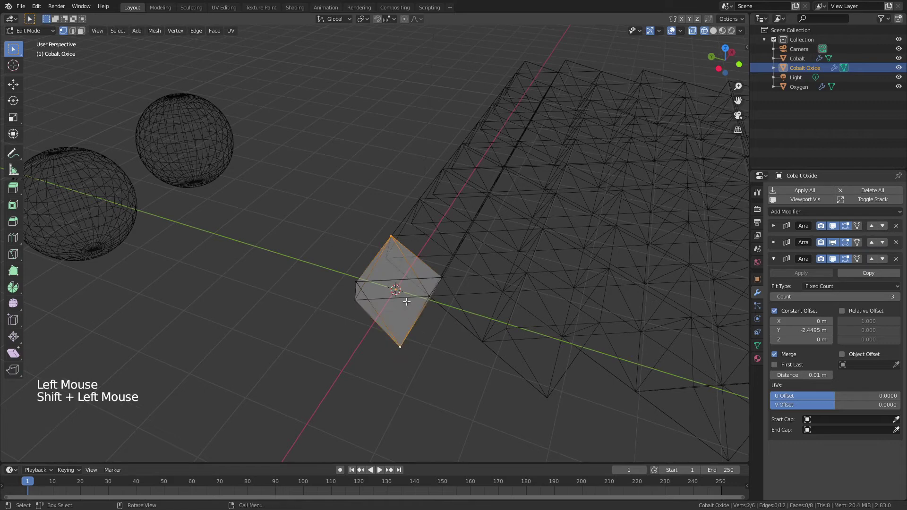
pyautogui.press('f')
pyautogui.rightClick(399, 302)
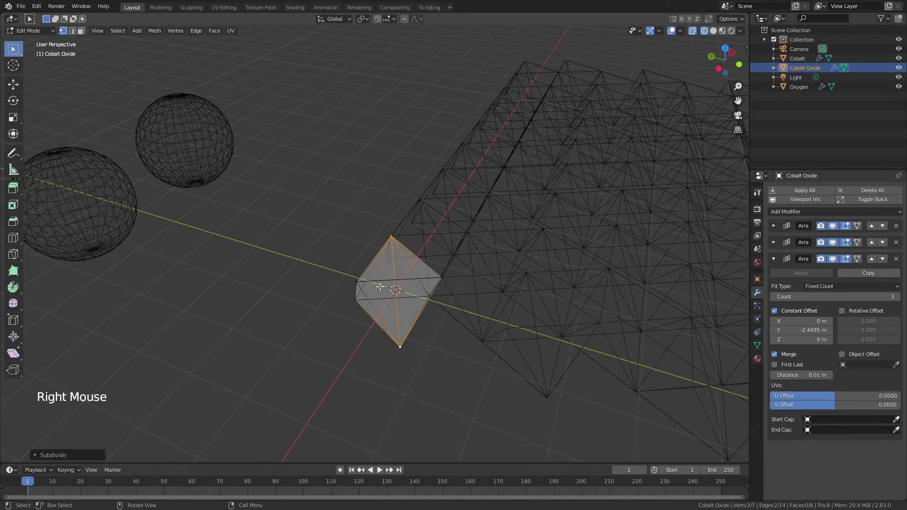
pyautogui.press('alt+a')
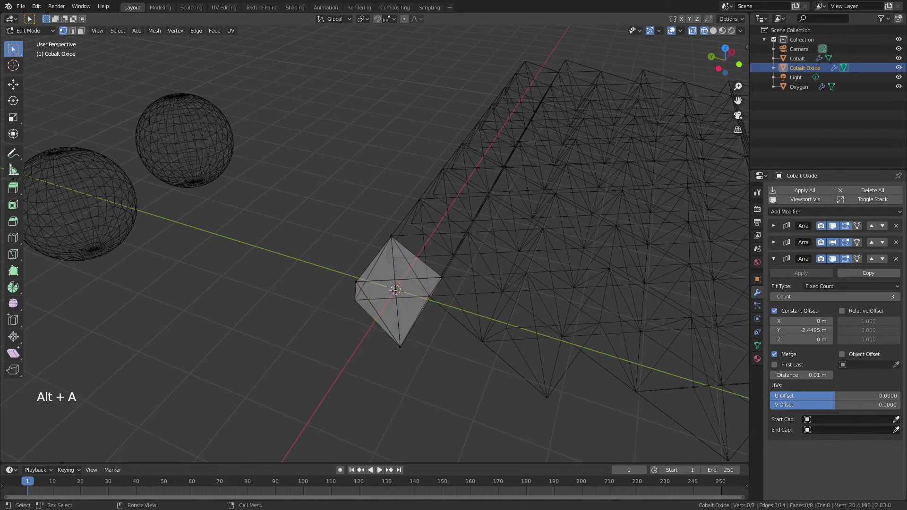
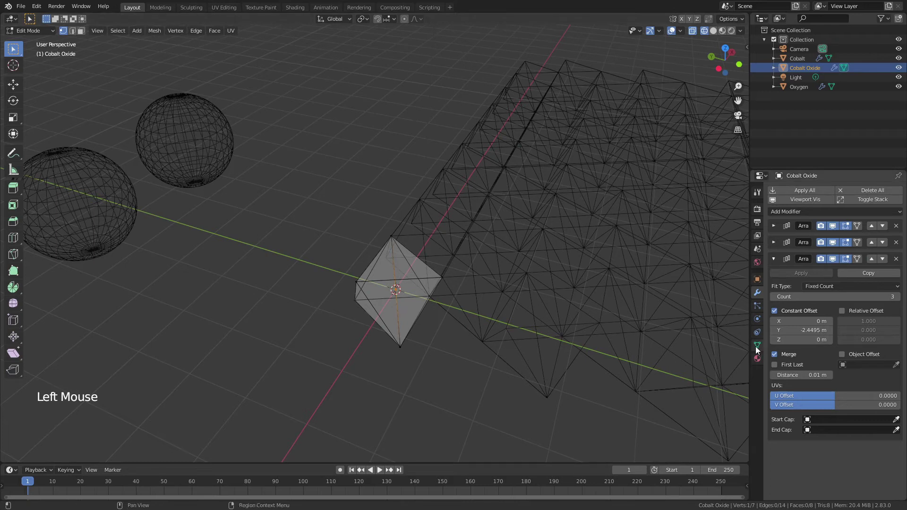
# Create a Cobalt Placement vertex group and assign the centre vertex to it.
pyautogui.click(904, 225)
pyautogui.doubleClick(794, 225)
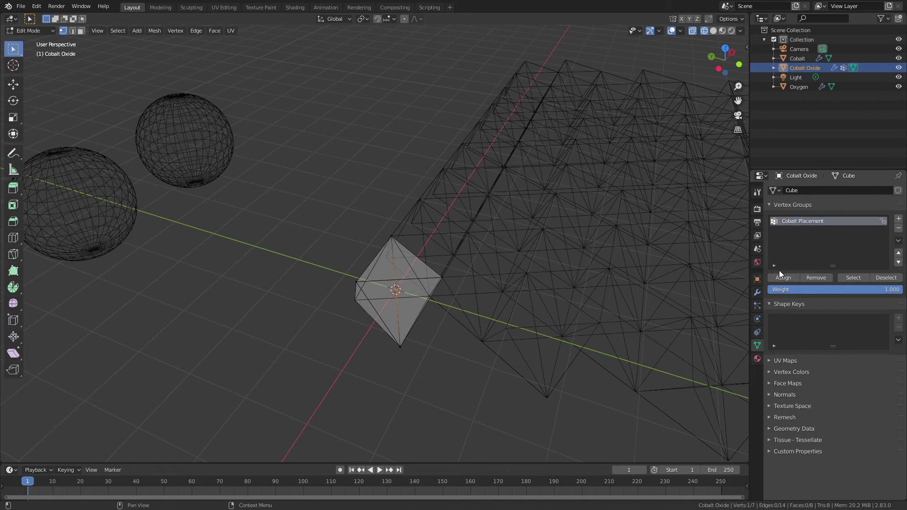
pyautogui.click(781, 278)
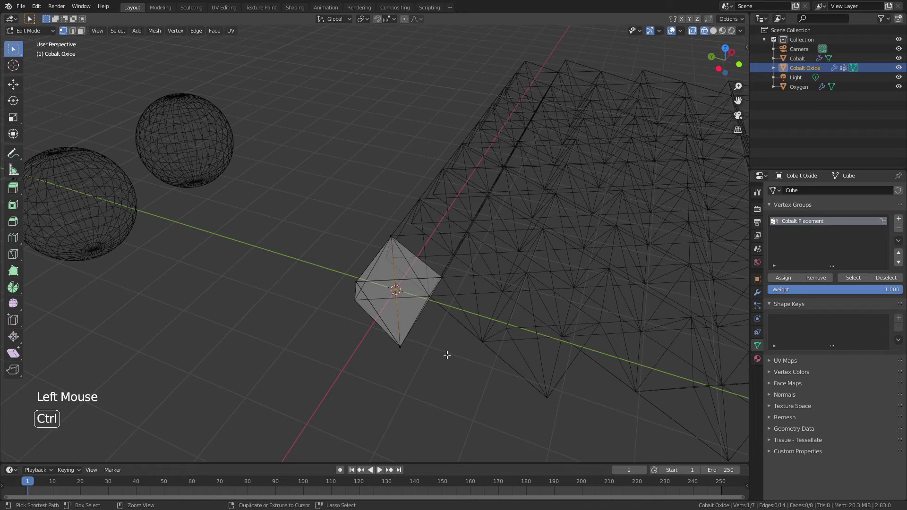
# Select the corner vertices and create a second group named Oxygen Placement.
pyautogui.press('ctrl+i')
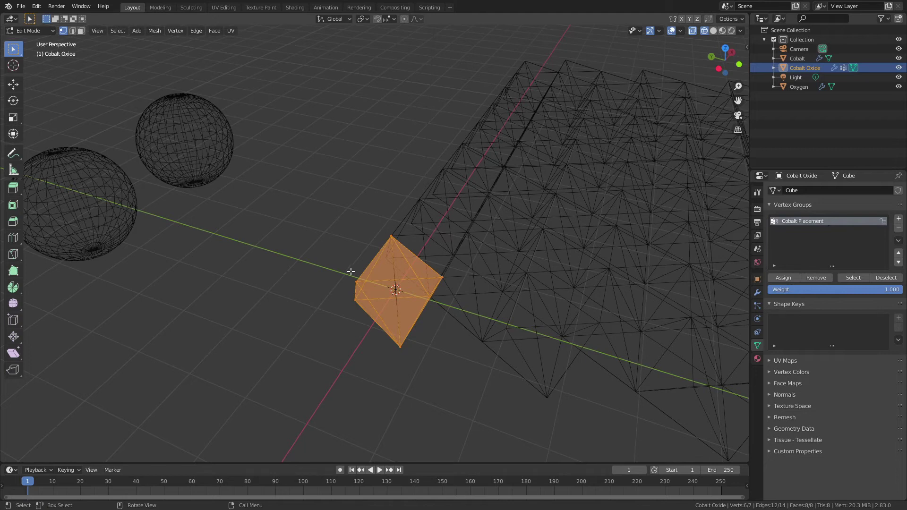
pyautogui.click(904, 224)
pyautogui.doubleClick(795, 231)
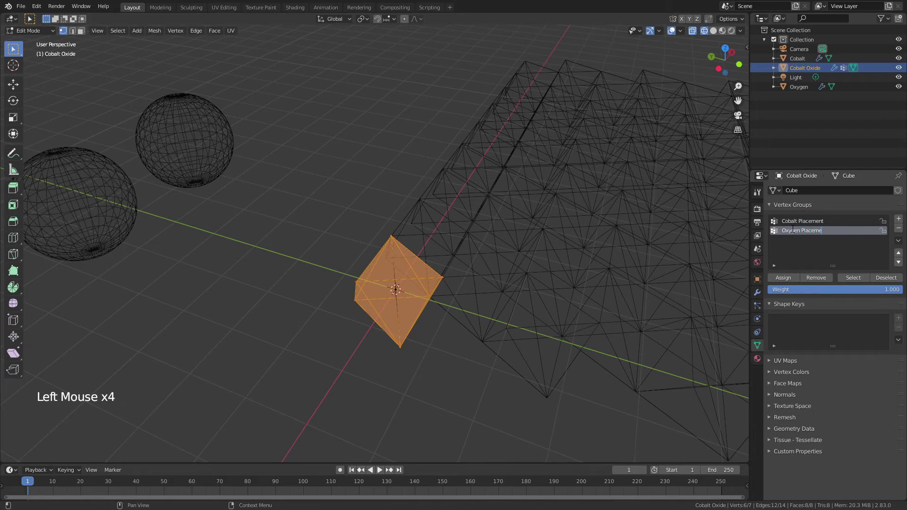
# Confirm the Oxygen Placement name, return to Object Mode and show the layer solid-shaded.
pyautogui.click(784, 282)
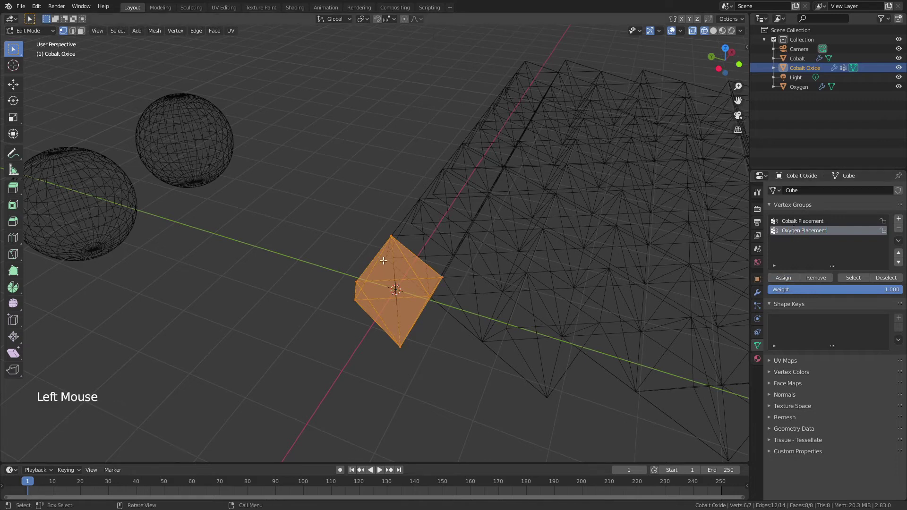
pyautogui.press('Tab')
pyautogui.middleClick(460, 246)
pyautogui.scroll(-3)
pyautogui.press('z')
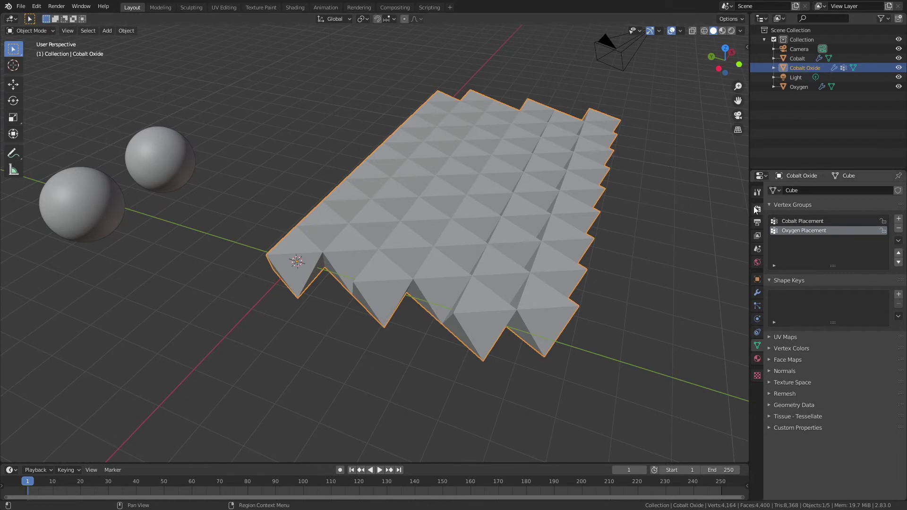
# Enable Eevee Screen Space Reflections with Refraction on and maximum roughness 0.
pyautogui.click(757, 211)
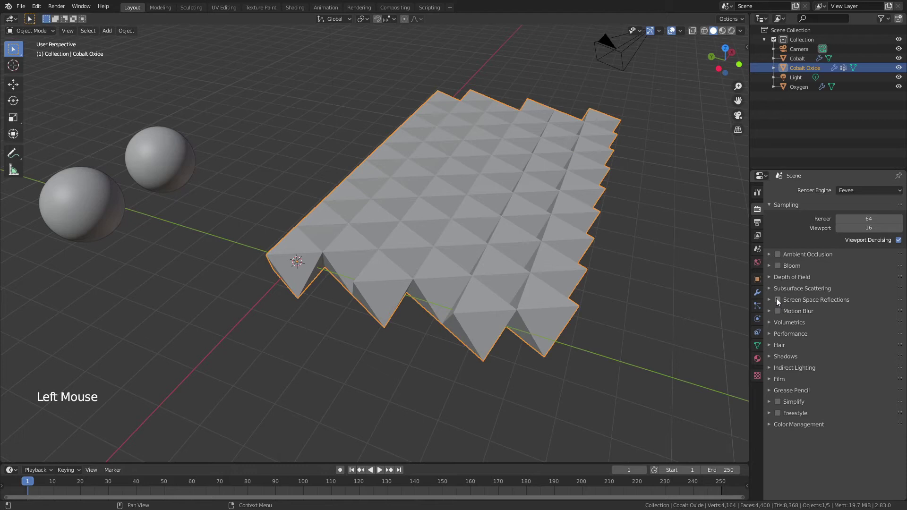
pyautogui.click(780, 302)
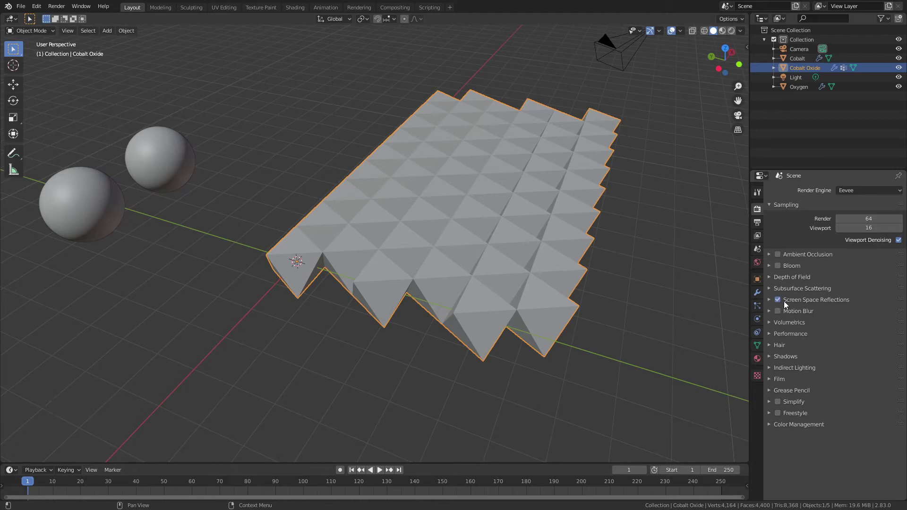
pyautogui.click(771, 303)
pyautogui.click(892, 315)
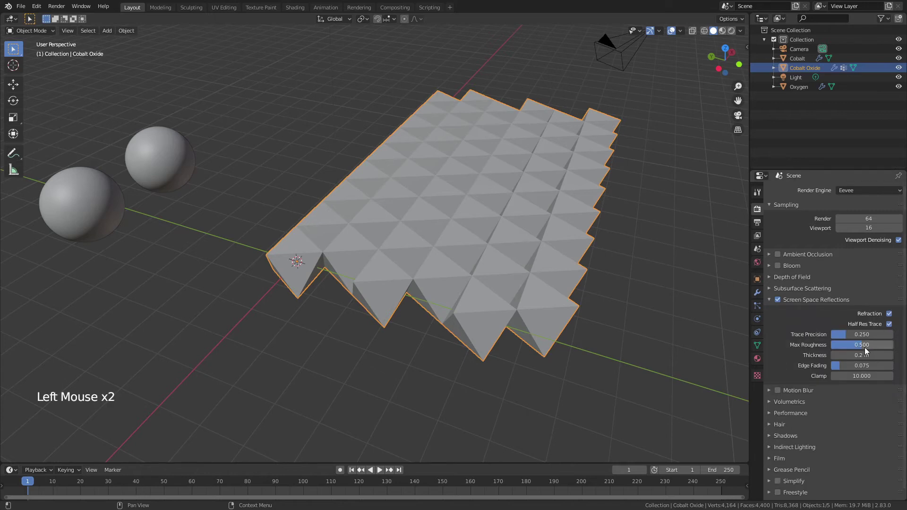
pyautogui.click(868, 351)
pyautogui.click(771, 303)
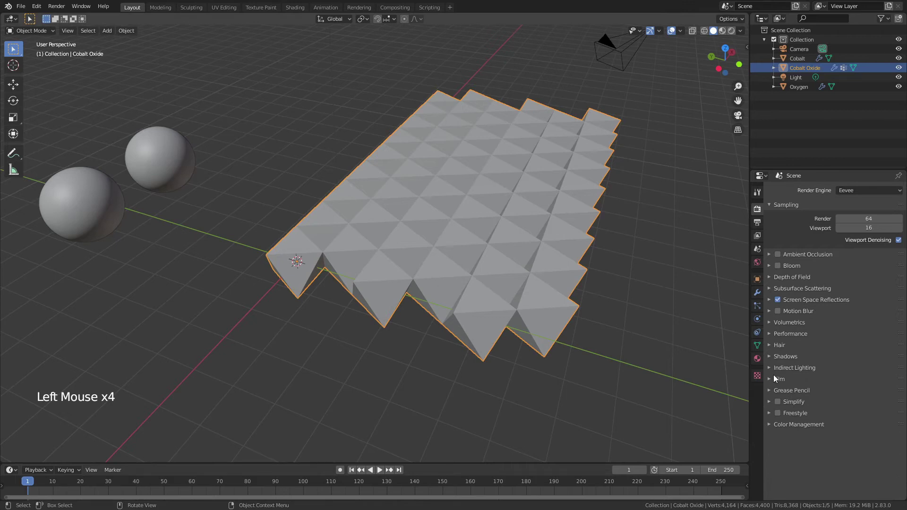
# Give Cobalt Oxide a deep blue material with roughness 0 and transmission 1, shown in material preview.
pyautogui.click(758, 361)
pyautogui.click(854, 329)
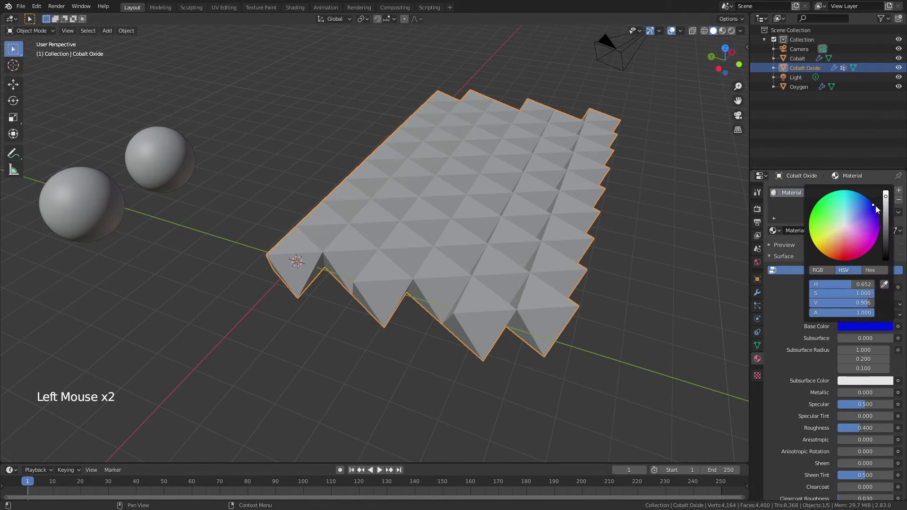
pyautogui.click(862, 430)
pyautogui.scroll(-3)
pyautogui.click(848, 410)
pyautogui.scroll(-3)
pyautogui.scroll(-3)
pyautogui.press('z')
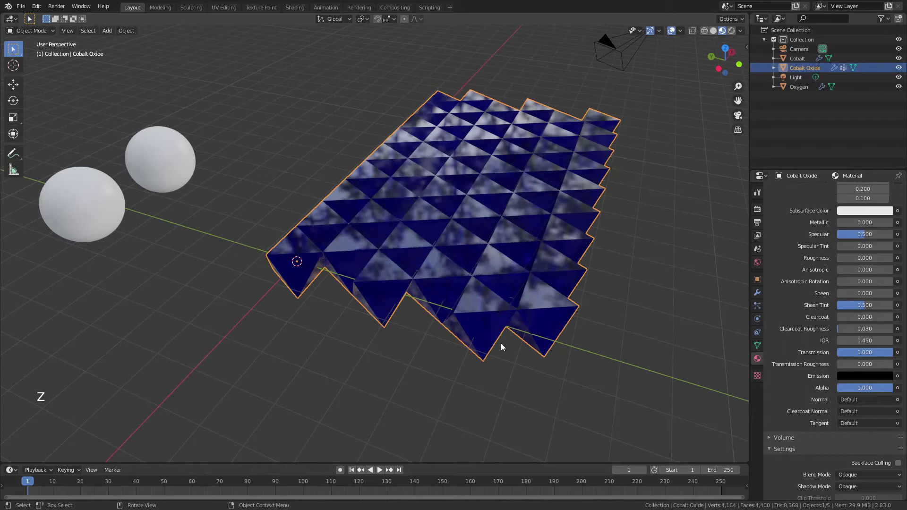
pyautogui.middleClick(514, 334)
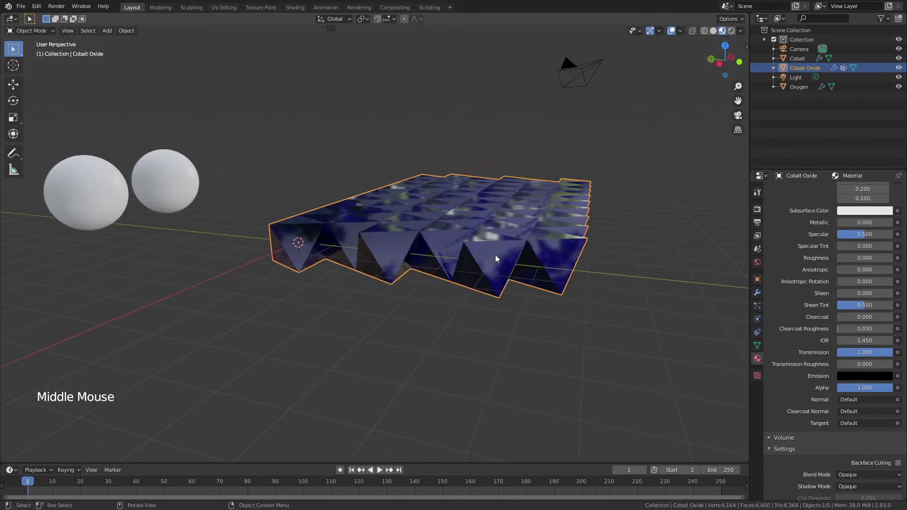
# Set the Cobalt Oxide material's Blend Mode to Alpha Blend with Show Backface off.
pyautogui.scroll(3)
pyautogui.scroll(-3)
pyautogui.middleClick(413, 276)
pyautogui.scroll(-3)
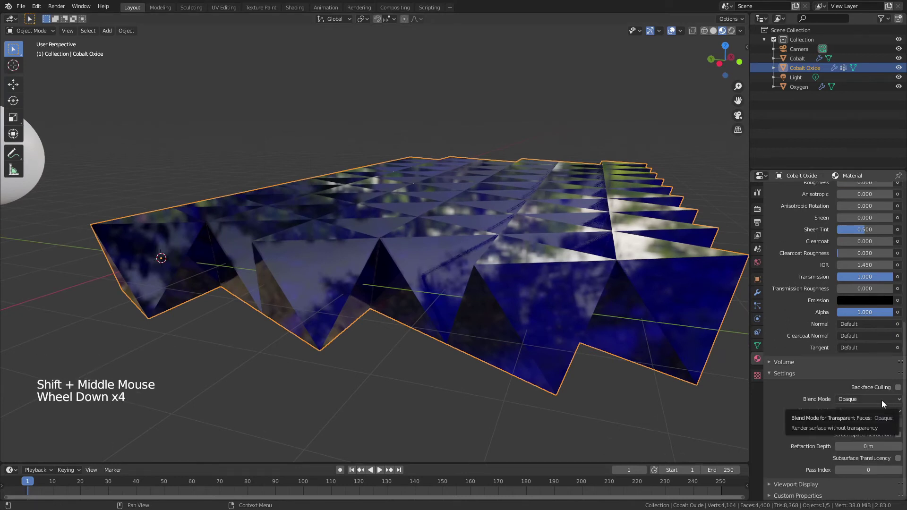
pyautogui.click(872, 402)
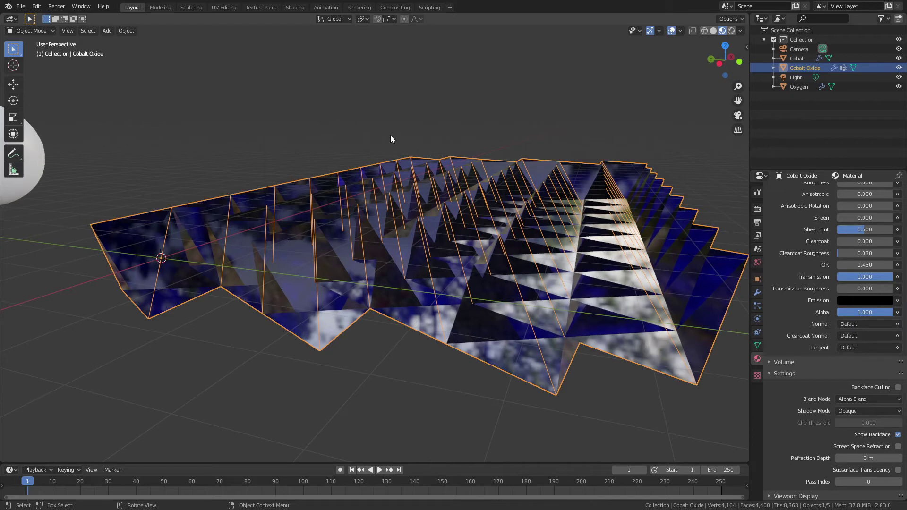
pyautogui.click(902, 439)
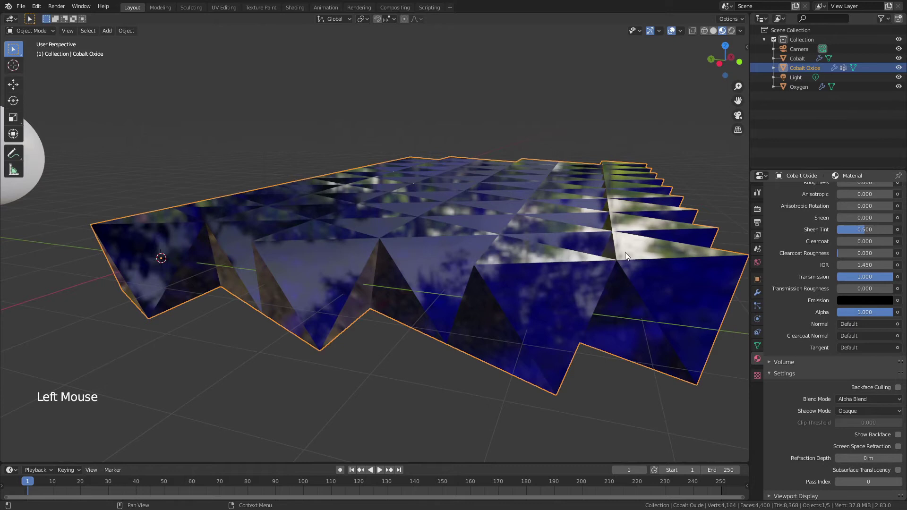
# Enable Screen Space Refraction at 0.1 m depth and inspect the translucent layer.
pyautogui.middleClick(584, 248)
pyautogui.click(899, 449)
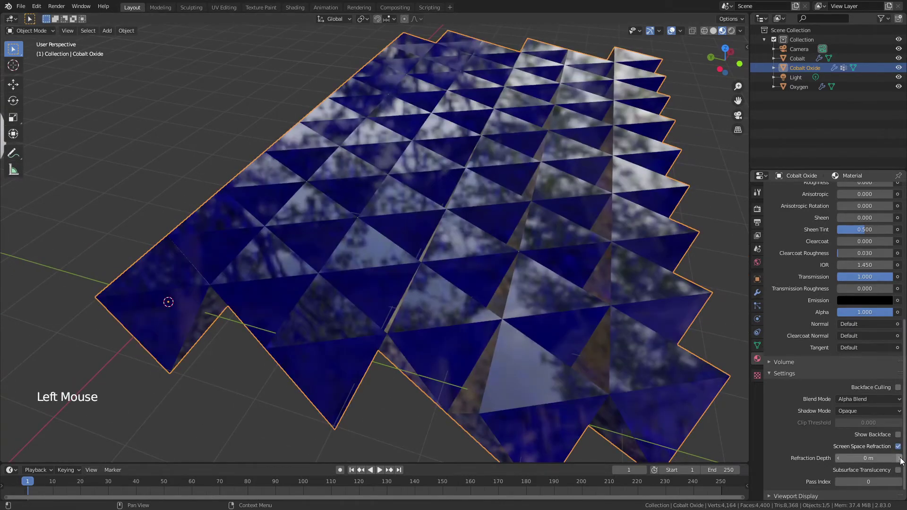
pyautogui.click(903, 462)
pyautogui.middleClick(451, 271)
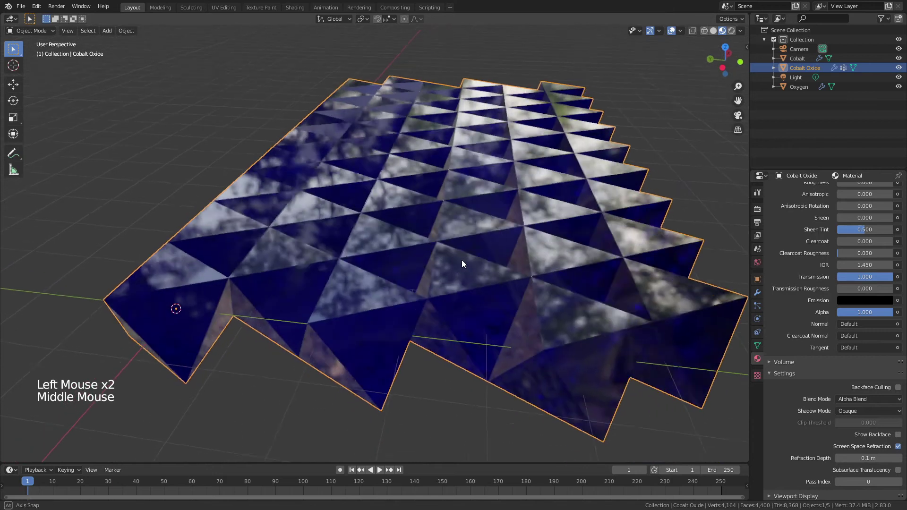
pyautogui.middleClick(411, 254)
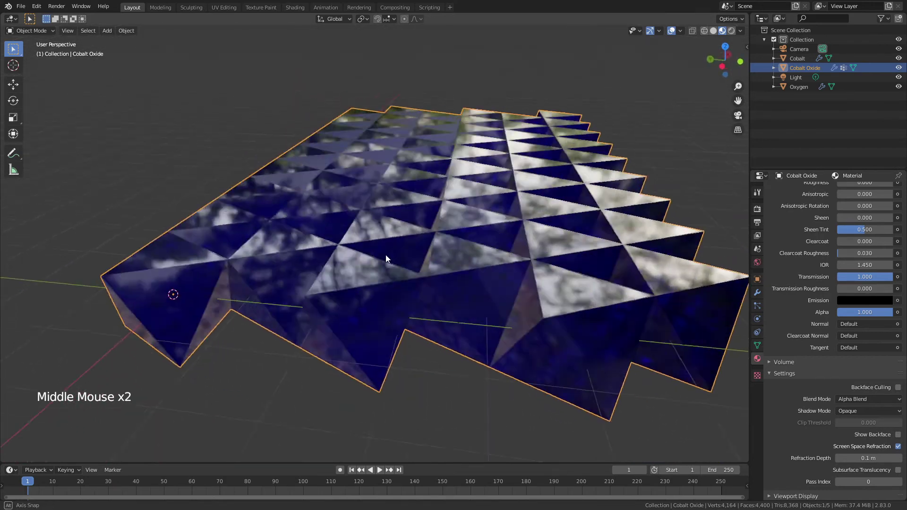
pyautogui.middleClick(345, 221)
pyautogui.middleClick(374, 220)
pyautogui.scroll(-3)
pyautogui.scroll(-3)
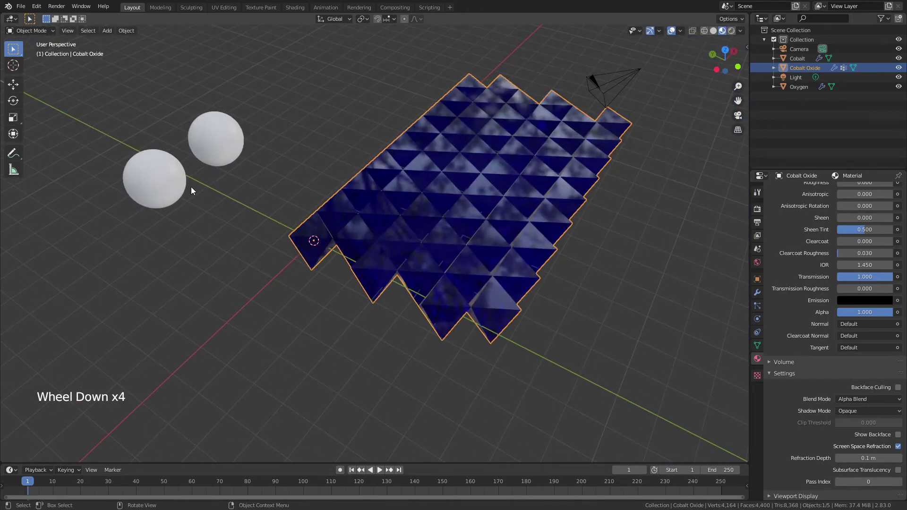
# Give the Oxygen sphere a new blue material.
pyautogui.click(175, 183)
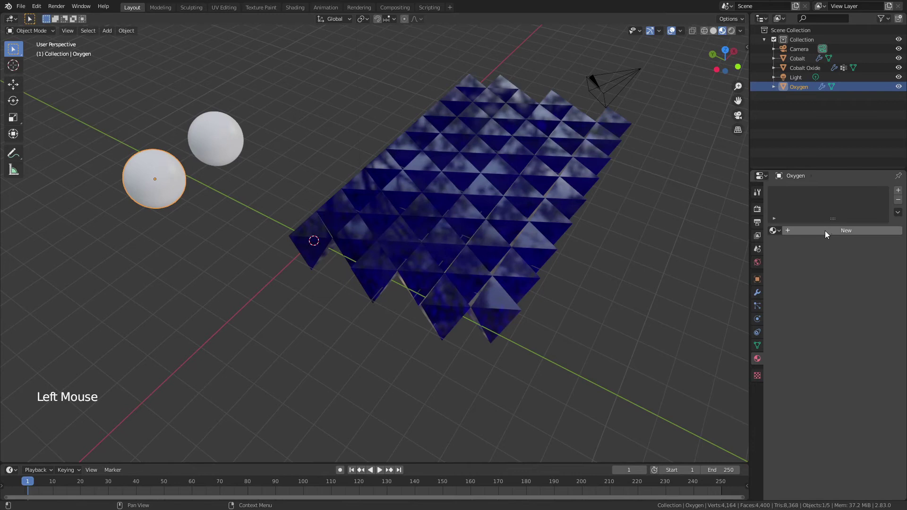
pyautogui.click(828, 234)
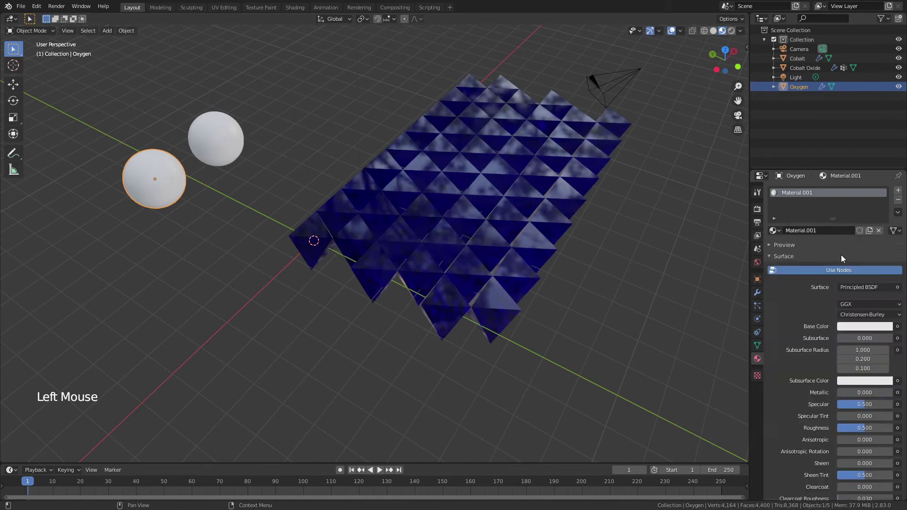
pyautogui.click(861, 330)
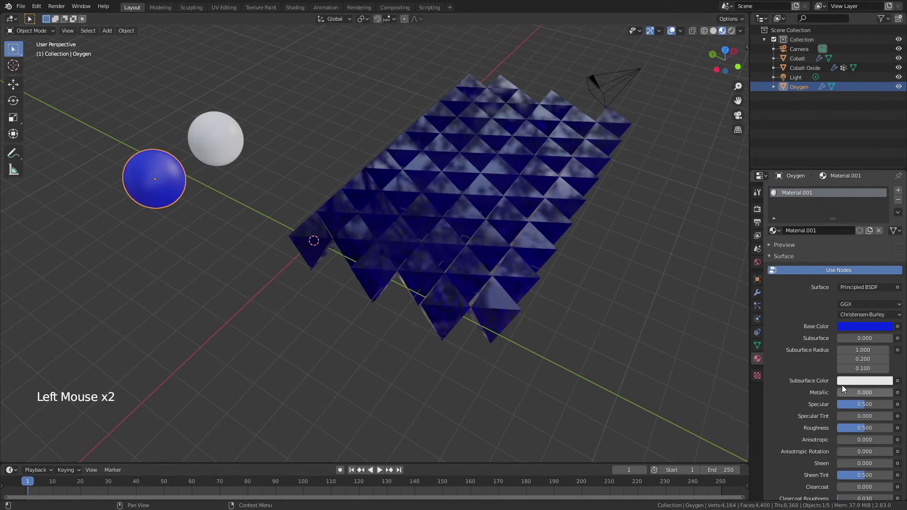
# Give the Cobalt sphere a darker grey material with Metallic 1 and Roughness 0.25.
pyautogui.click(240, 143)
pyautogui.click(814, 230)
pyautogui.click(871, 325)
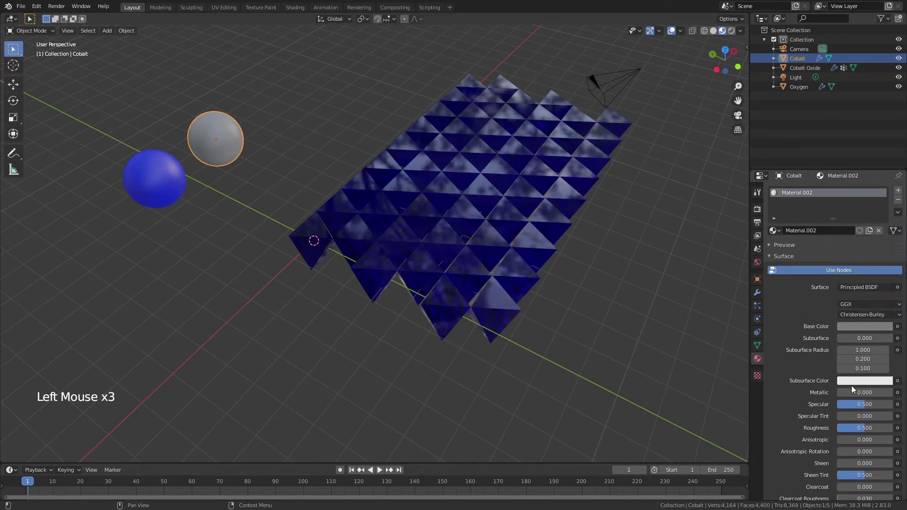
pyautogui.click(849, 392)
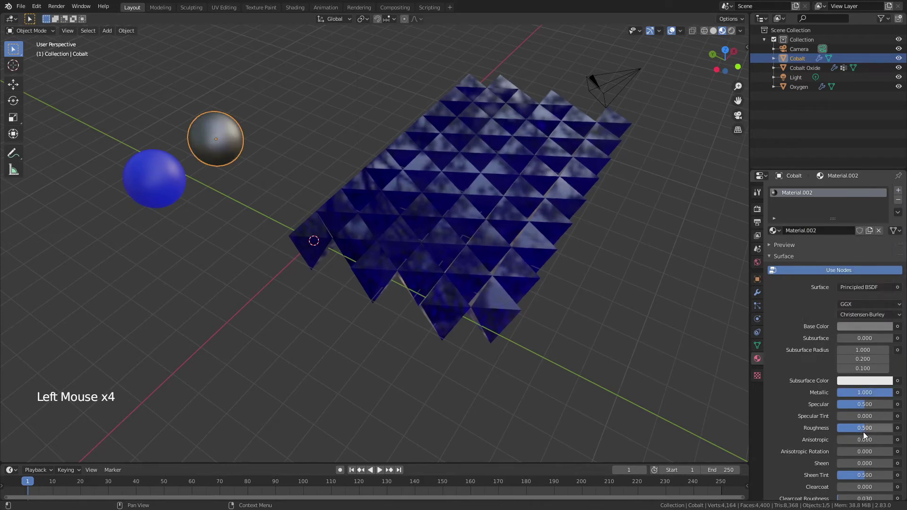
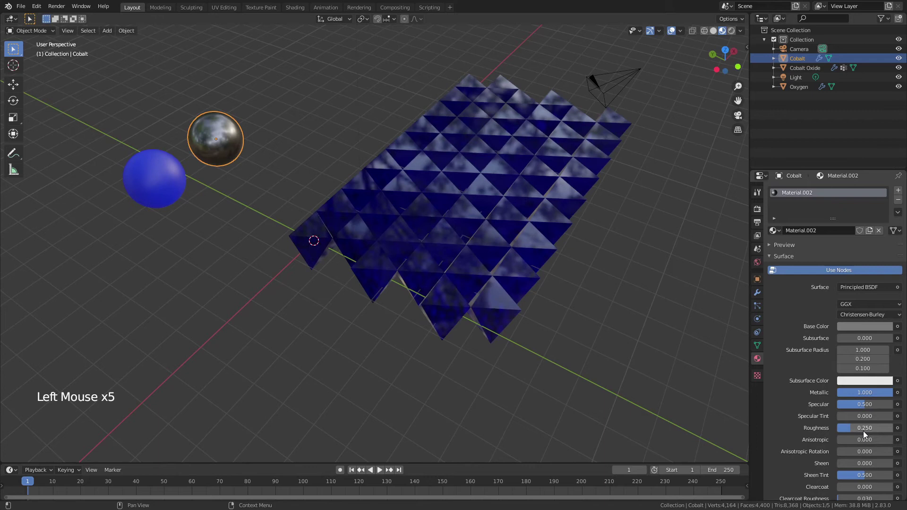
pyautogui.click(386, 274)
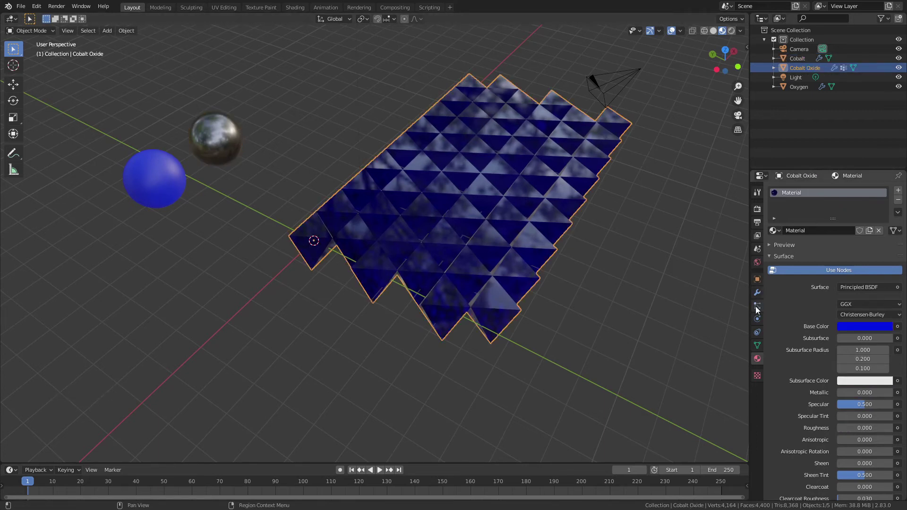
# Add a Hair particle system to the Cobalt Oxide lattice.
pyautogui.click(758, 310)
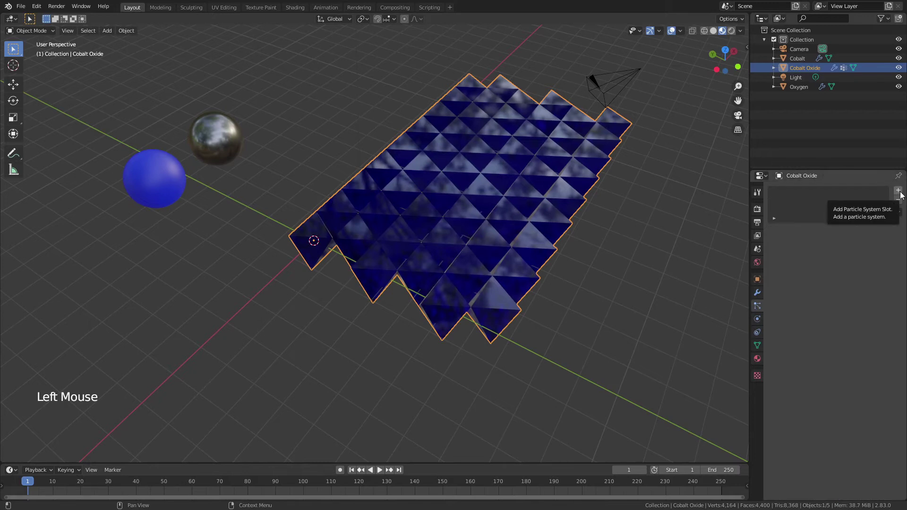
pyautogui.click(903, 194)
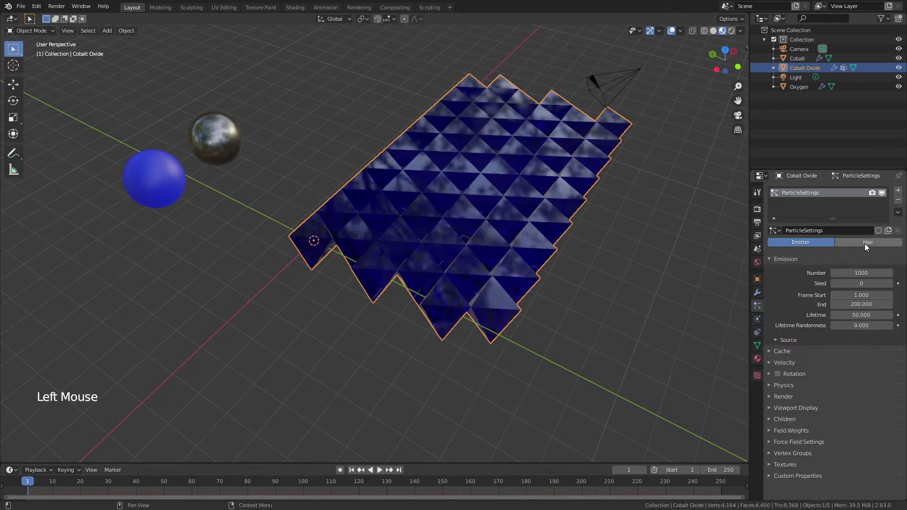
pyautogui.click(867, 246)
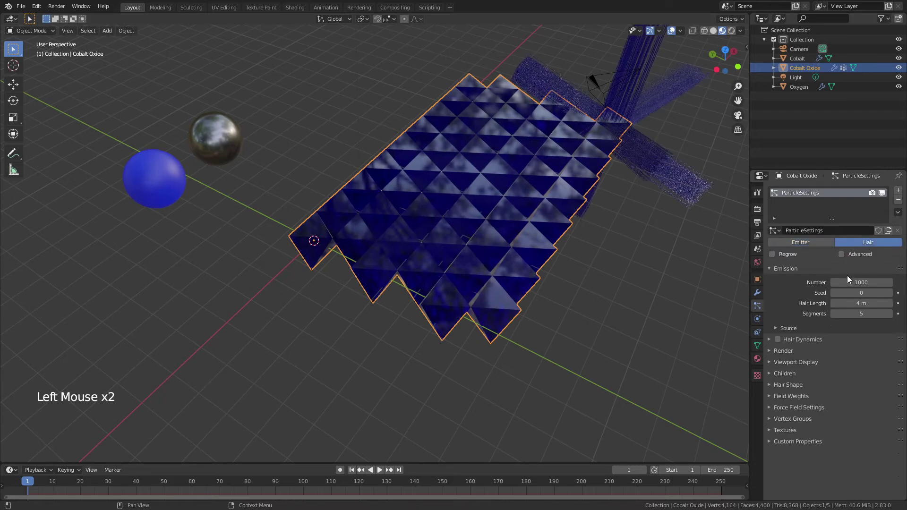
# Emit from vertices with Use Modifier Stack on, Random Order off, and Render As Object.
pyautogui.click(783, 331)
pyautogui.click(862, 345)
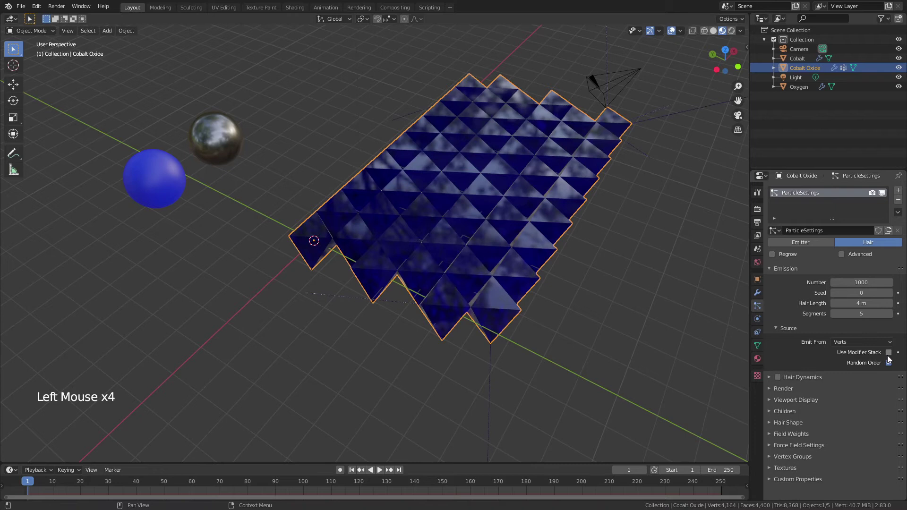
pyautogui.click(891, 358)
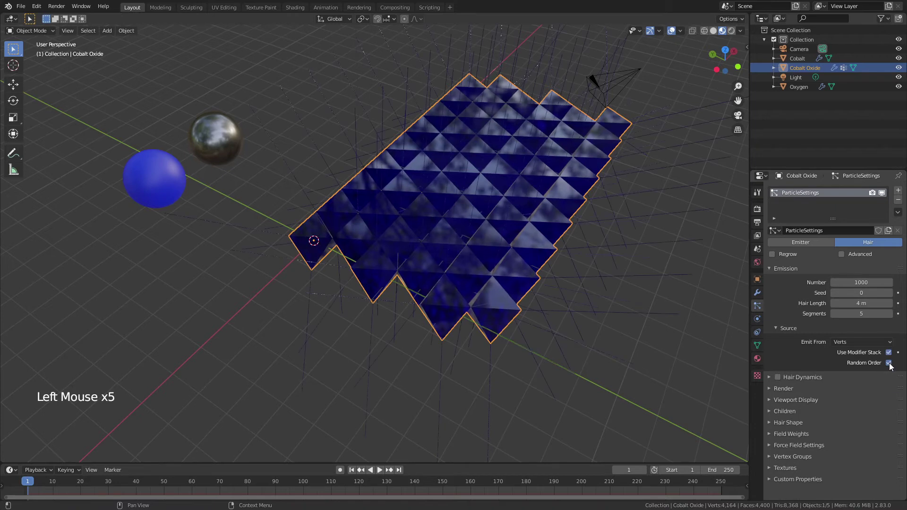
pyautogui.click(892, 366)
pyautogui.click(772, 393)
pyautogui.click(859, 406)
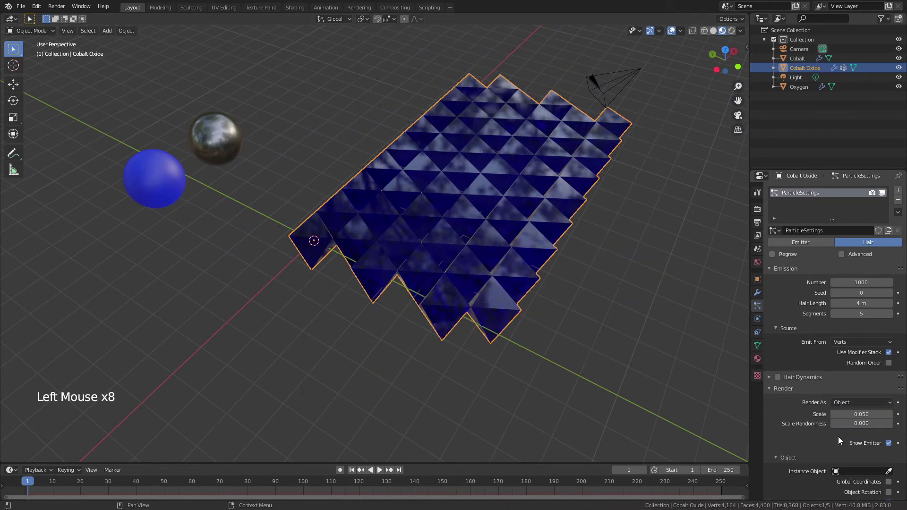
# Use the Cobalt sphere as Instance Object with Density limited to the Cobalt Placement group.
pyautogui.click(893, 478)
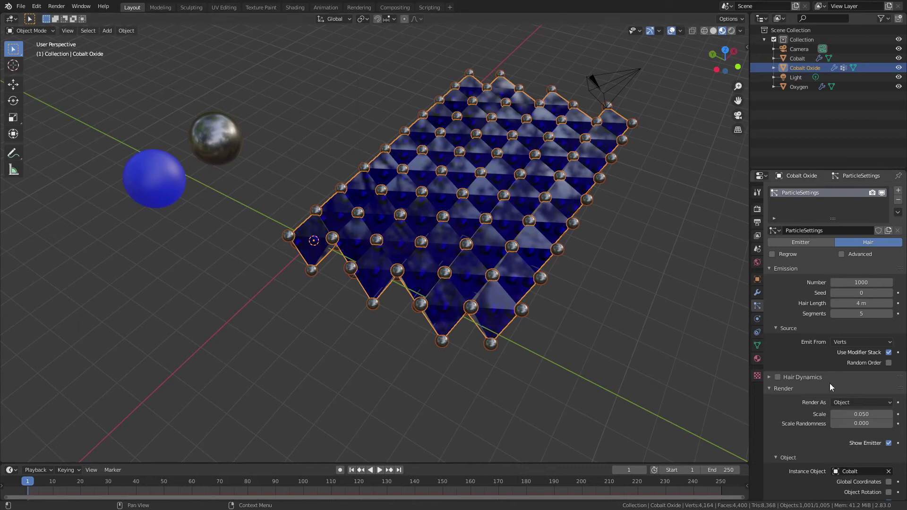
pyautogui.scroll(-3)
pyautogui.click(794, 475)
pyautogui.scroll(-3)
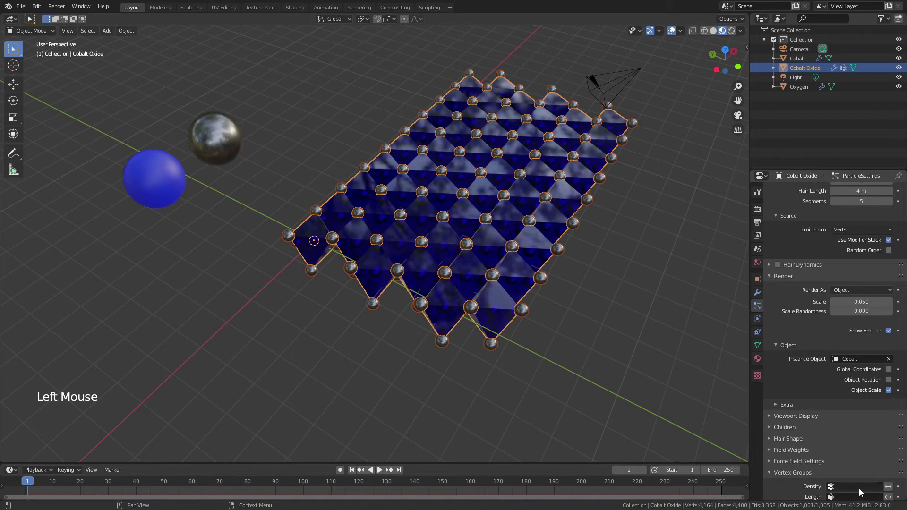
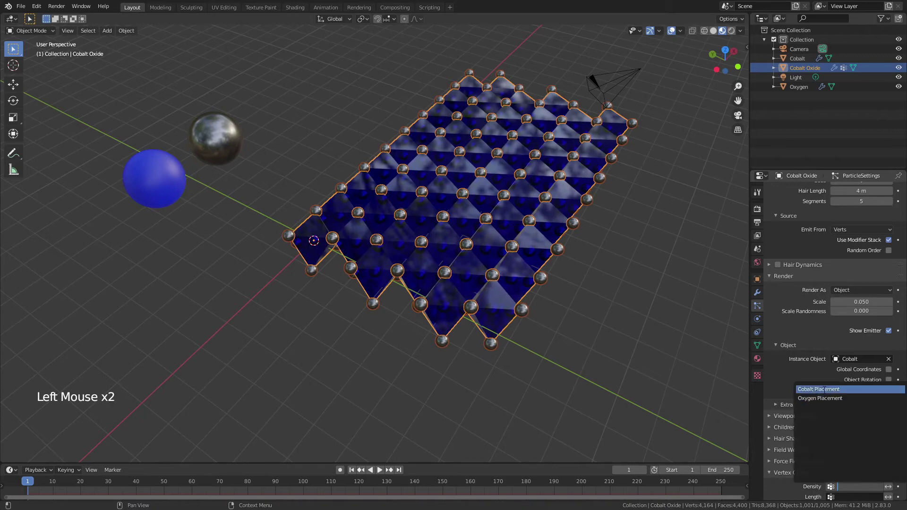
pyautogui.click(495, 364)
# Orbit the lattice to check the cobalt spheres sit inside the octahedra centres.
pyautogui.scroll(3)
pyautogui.scroll(3)
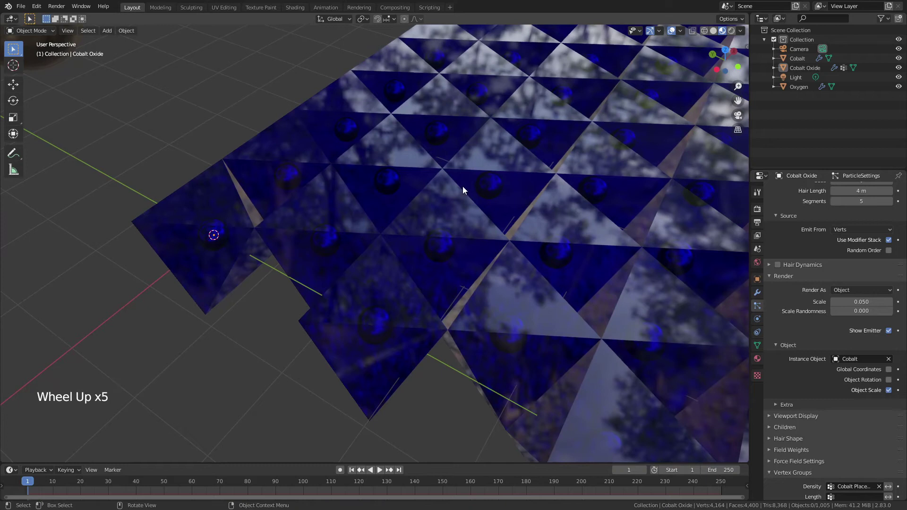
pyautogui.middleClick(380, 210)
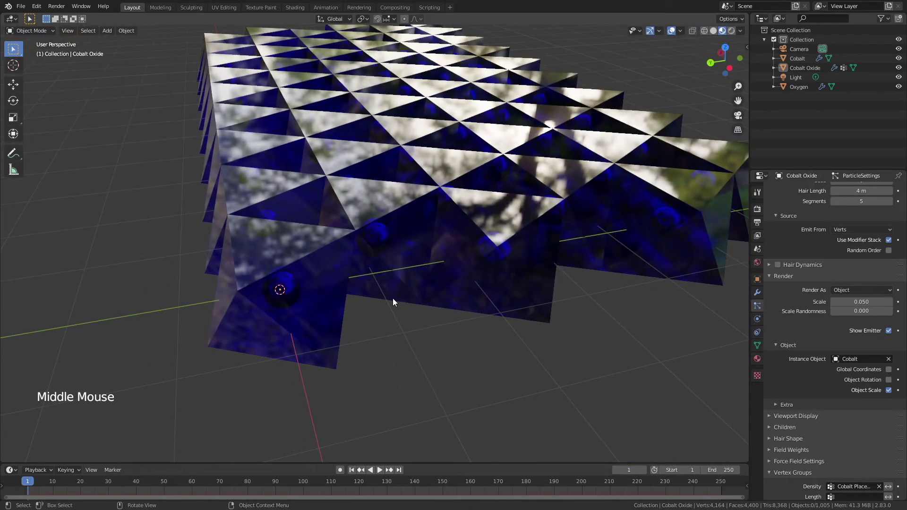
pyautogui.middleClick(370, 303)
pyautogui.scroll(-3)
pyautogui.middleClick(400, 314)
pyautogui.scroll(-3)
pyautogui.click(408, 289)
pyautogui.scroll(3)
# Add a second particle system and name the two Cobalt Particles and Oxygen Particles.
pyautogui.click(902, 192)
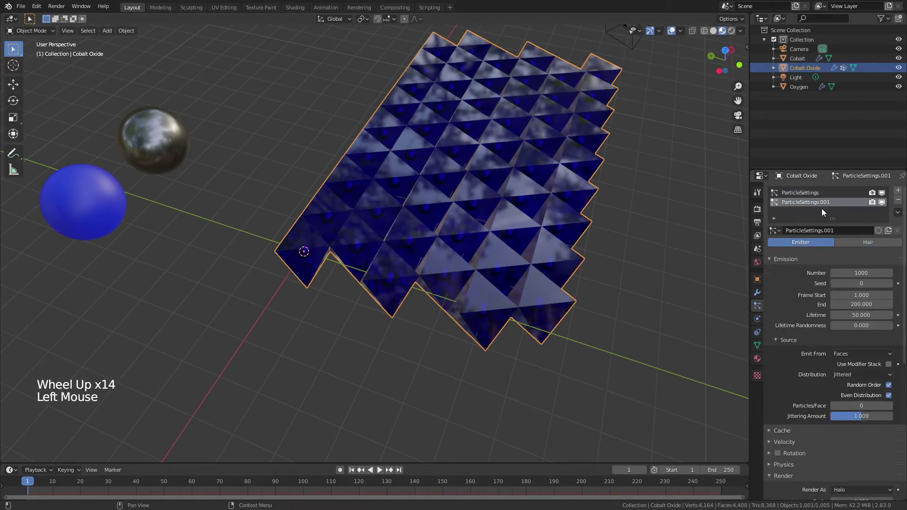
pyautogui.doubleClick(806, 195)
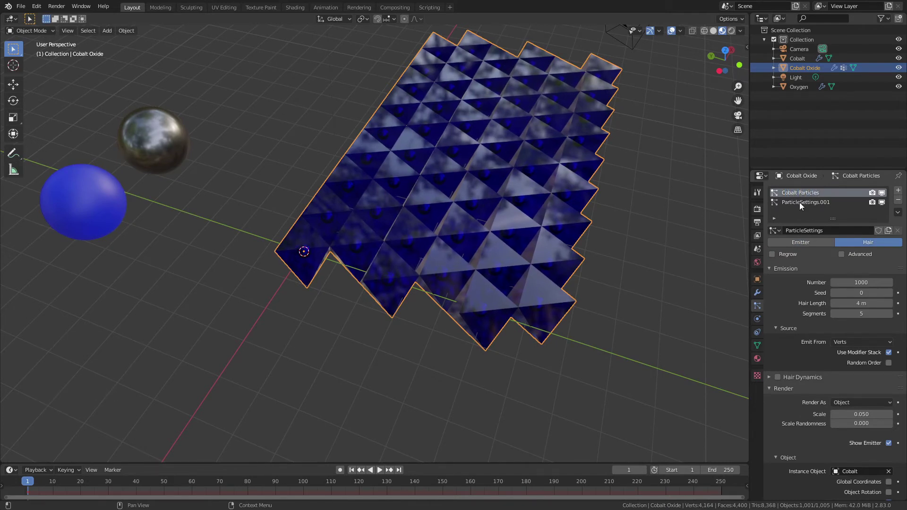
pyautogui.doubleClick(802, 206)
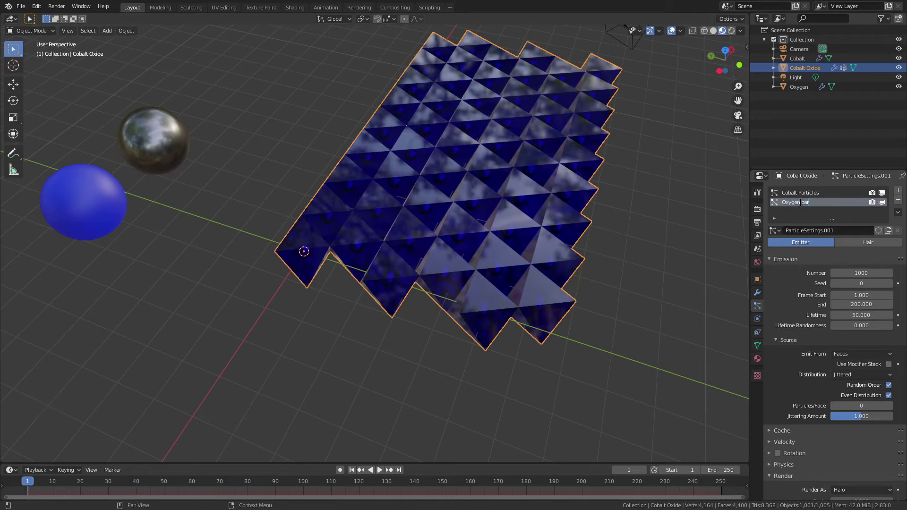
pyautogui.press('BackSpace')
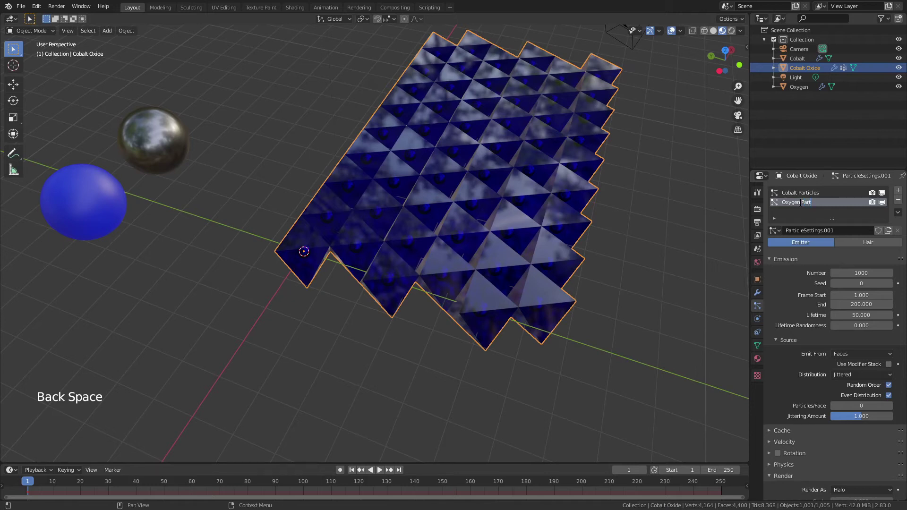
pyautogui.doubleClick(817, 205)
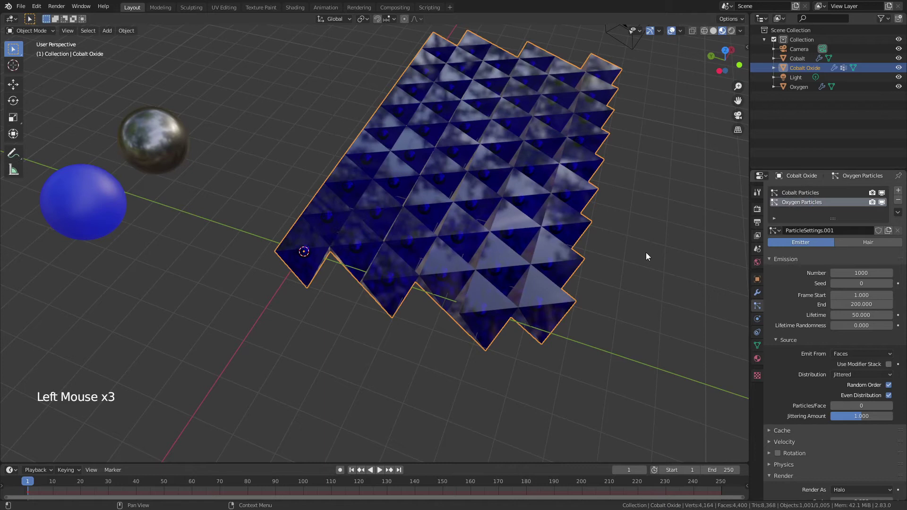
# Make Oxygen Particles hair from vertices, modifier stack on, random off, rendering the Oxygen object.
pyautogui.click(882, 249)
pyautogui.click(854, 345)
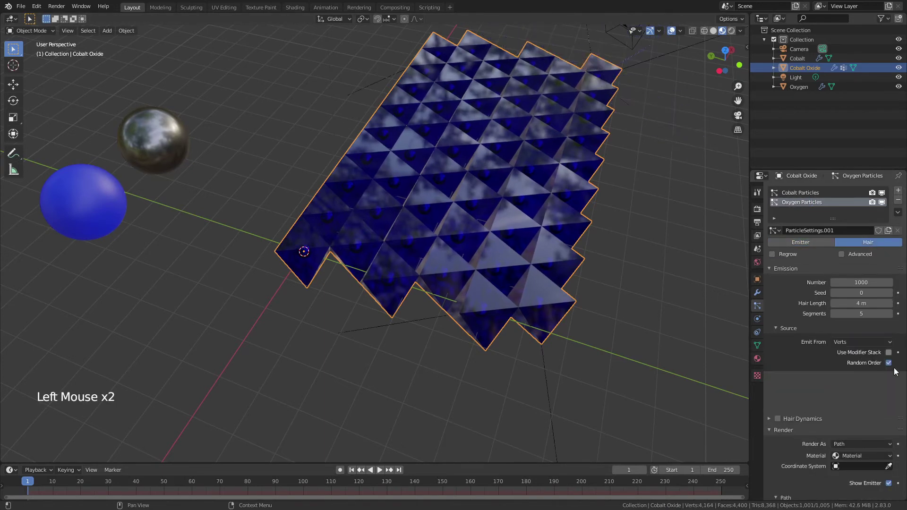
pyautogui.click(892, 366)
pyautogui.click(891, 368)
pyautogui.click(868, 408)
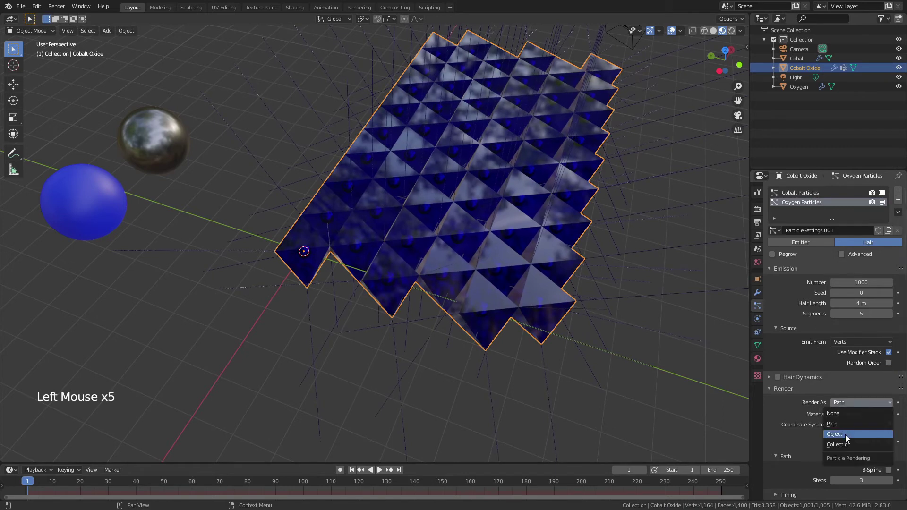
pyautogui.click(892, 477)
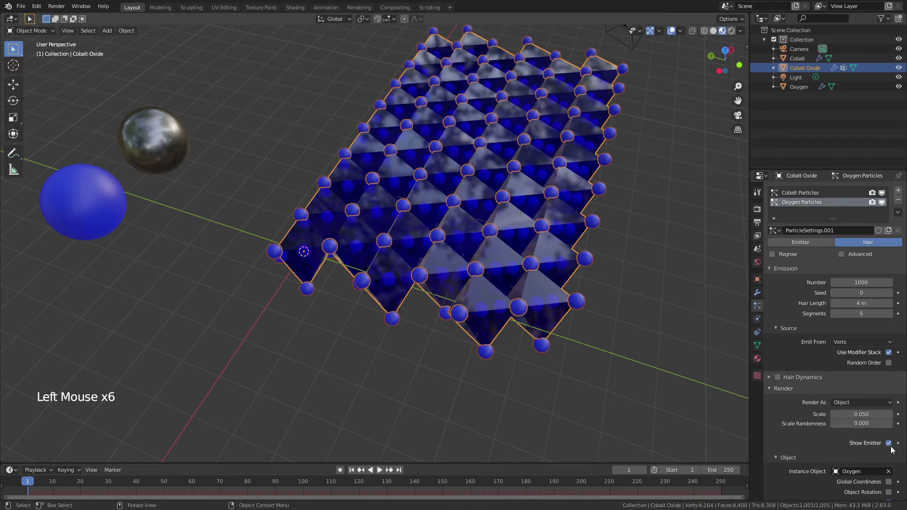
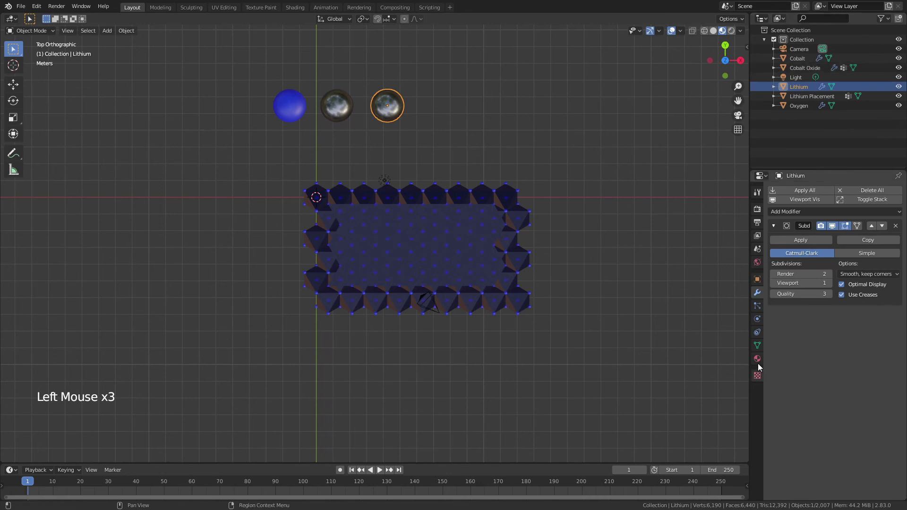
# Give the Lithium sphere a new green metallic material.
pyautogui.click(817, 281)
pyautogui.click(868, 291)
pyautogui.click(823, 234)
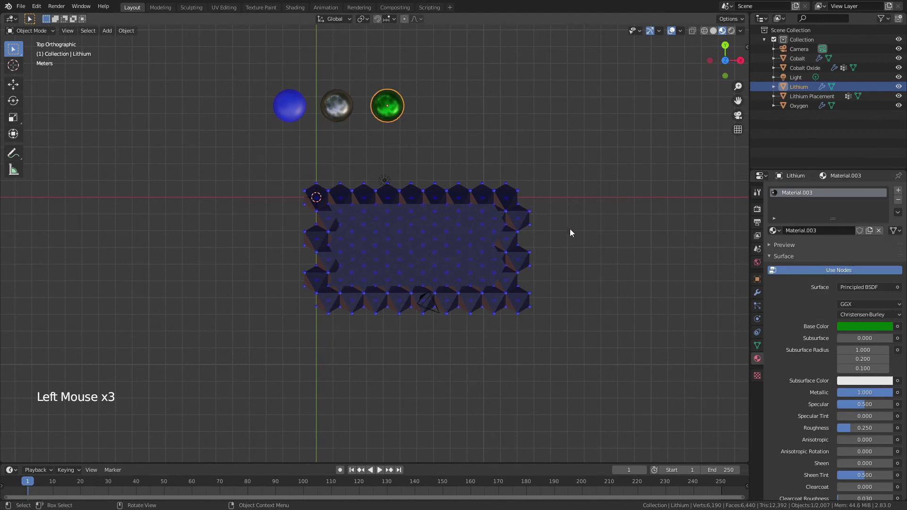
# Select the Lithium Placement object and show its particle settings.
pyautogui.middleClick(591, 228)
pyautogui.scroll(3)
pyautogui.click(339, 201)
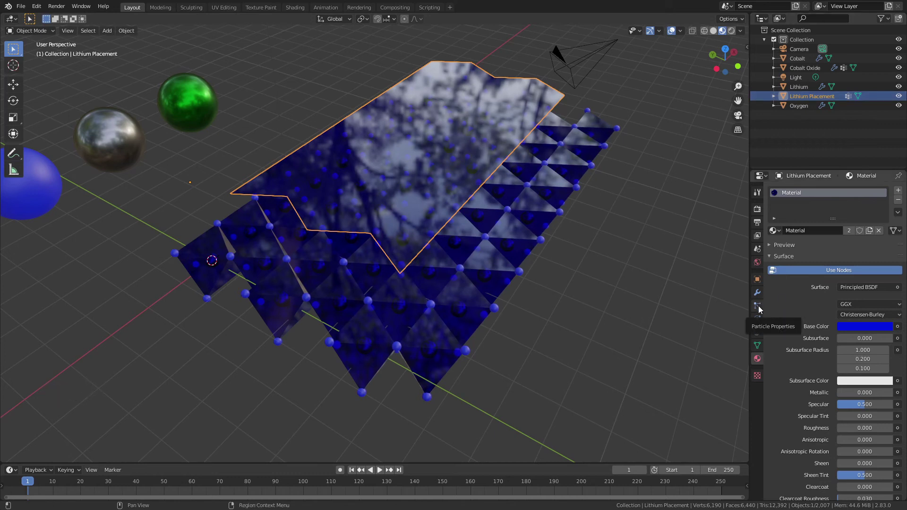
pyautogui.click(761, 308)
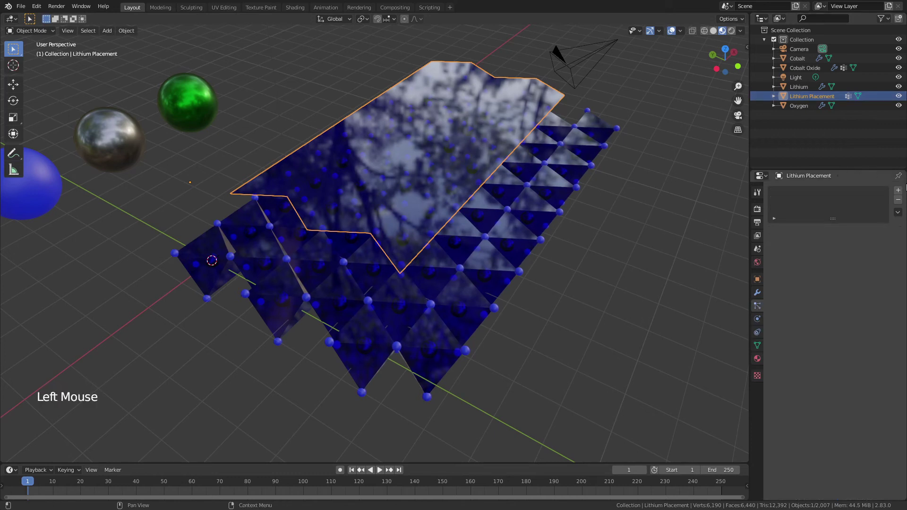
# Add a Hair particle system to Lithium Placement, modifier stack on, random order off.
pyautogui.click(902, 197)
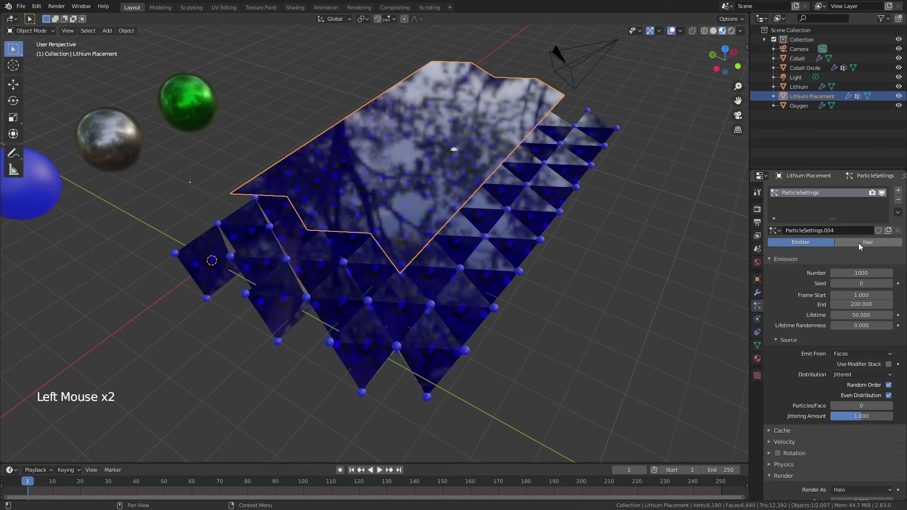
pyautogui.click(862, 246)
pyautogui.click(880, 352)
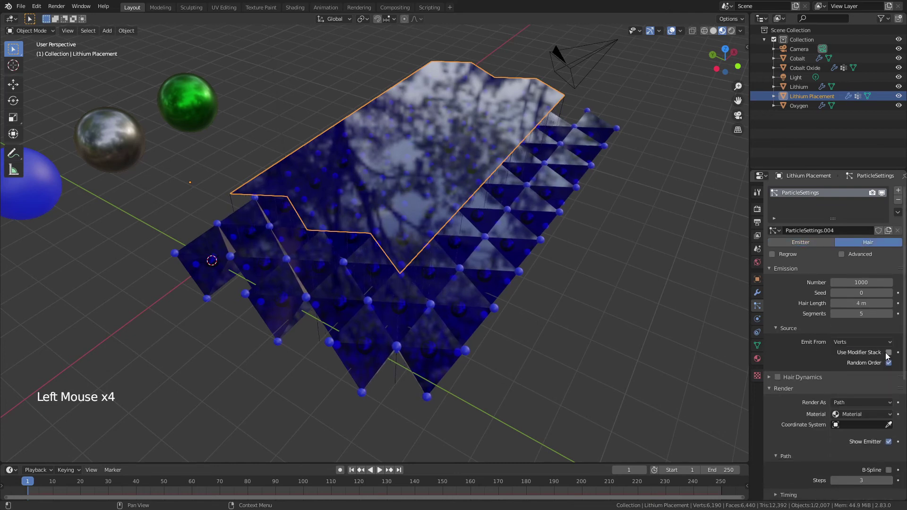
pyautogui.click(893, 361)
pyautogui.click(891, 366)
# Render the particles as the Lithium object and hide the emitter mesh in the viewport.
pyautogui.click(862, 407)
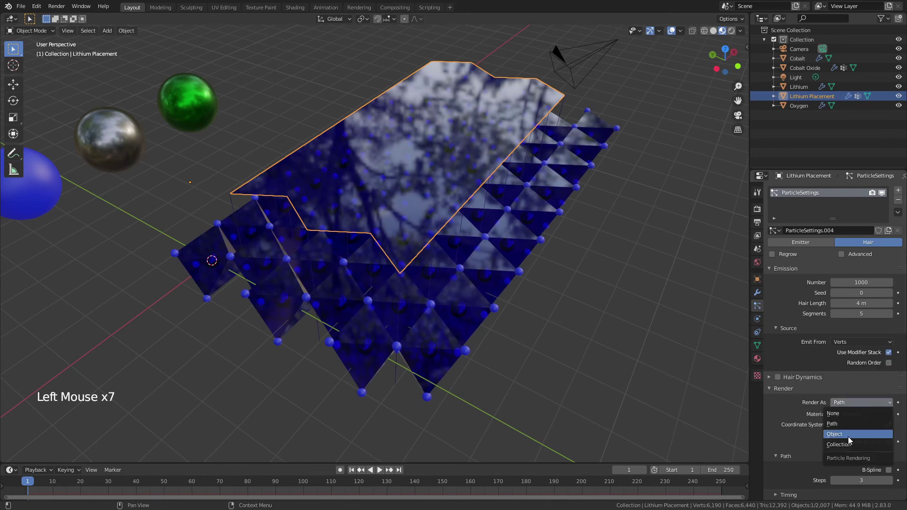
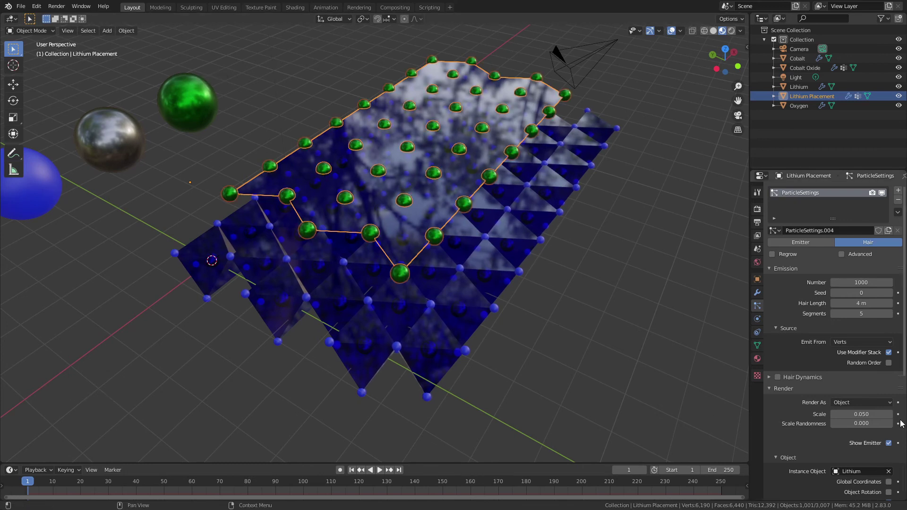
pyautogui.click(893, 446)
pyautogui.click(854, 397)
pyautogui.scroll(-3)
pyautogui.click(774, 330)
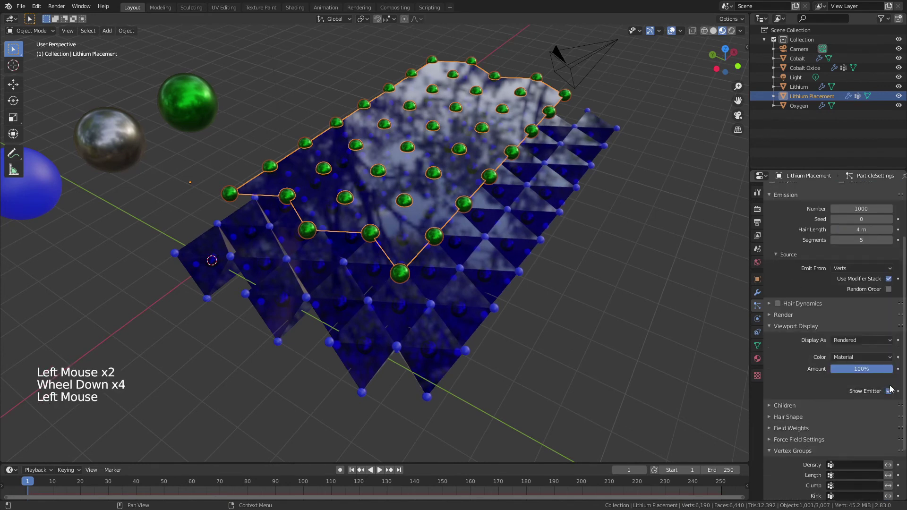
pyautogui.click(583, 301)
pyautogui.click(577, 301)
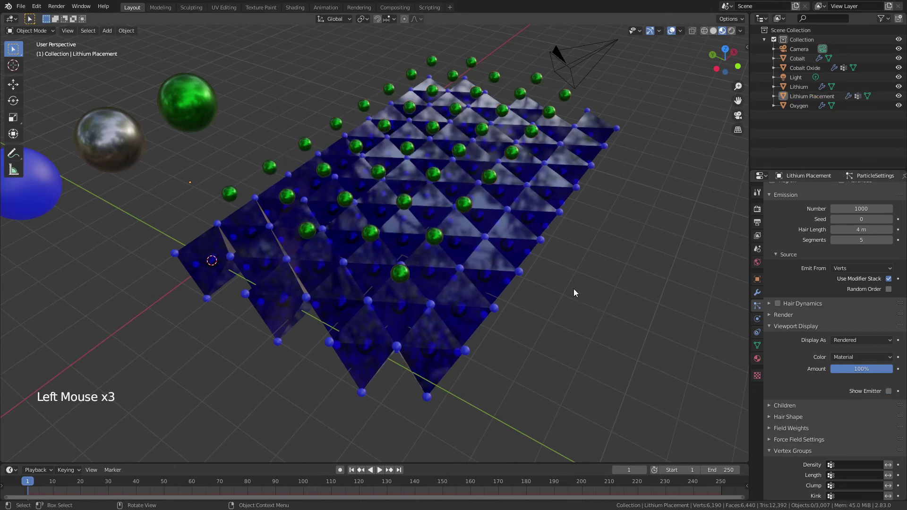
# Move Lithium Placement up along Z so the green atoms sit just above the blue layer.
pyautogui.middleClick(600, 278)
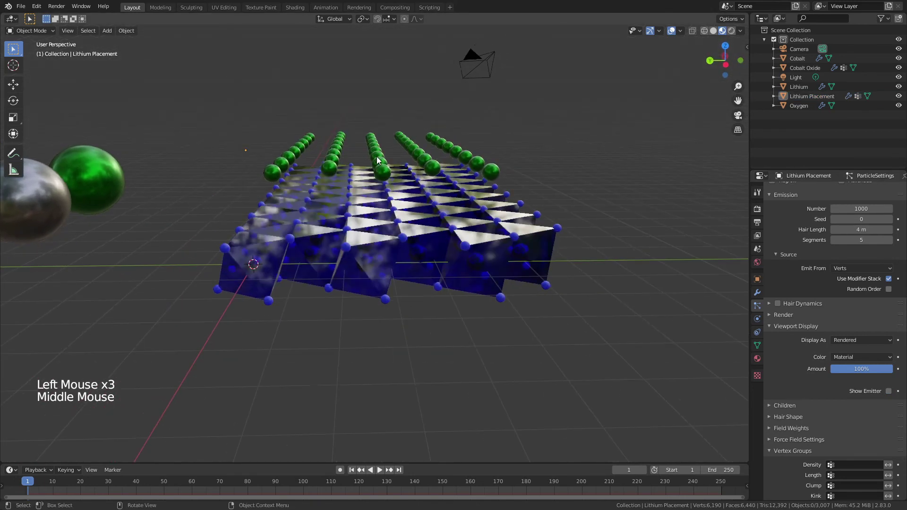
pyautogui.click(382, 173)
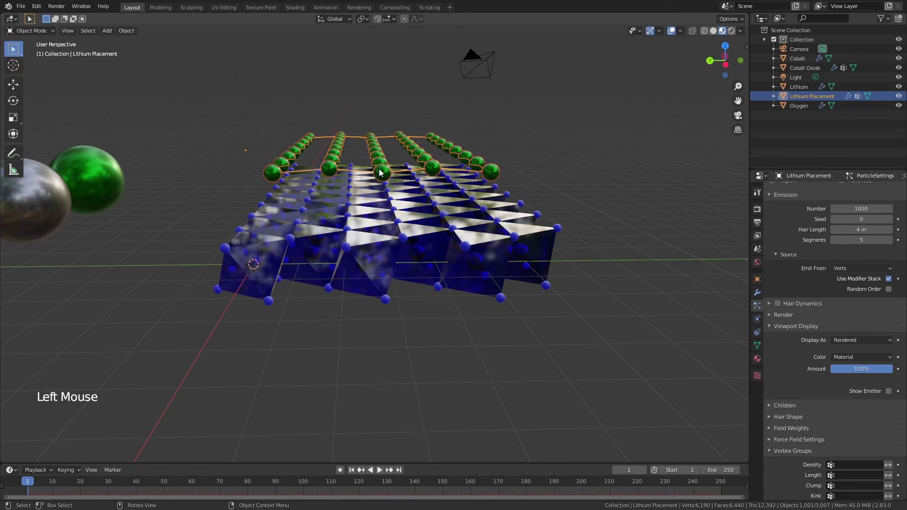
pyautogui.press('g')
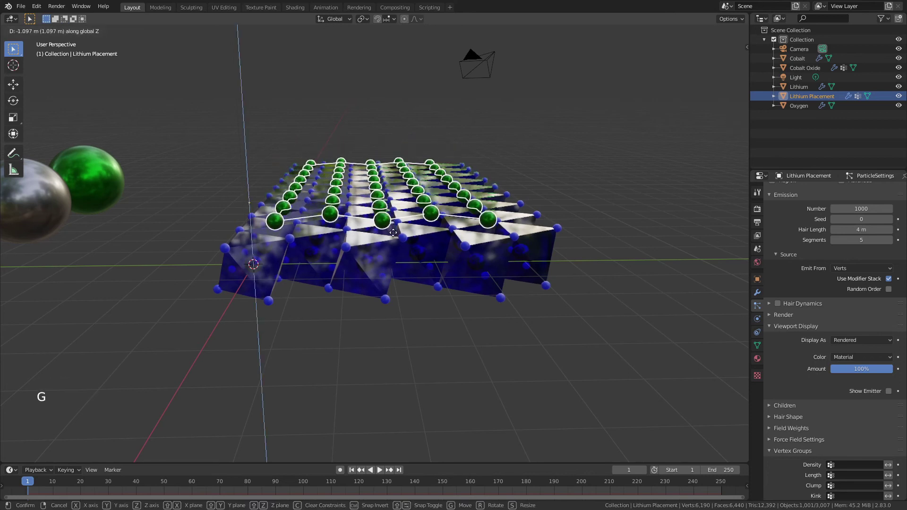
pyautogui.middleClick(397, 246)
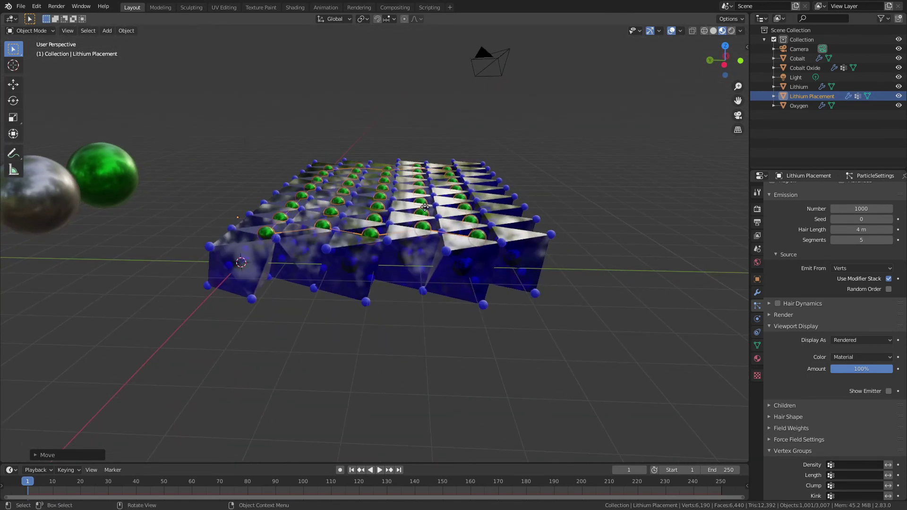
pyautogui.press('g')
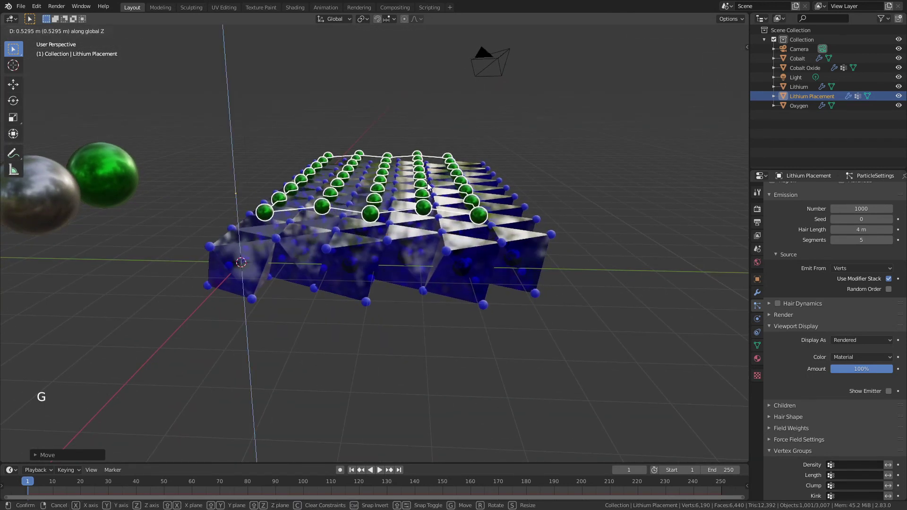
pyautogui.middleClick(515, 236)
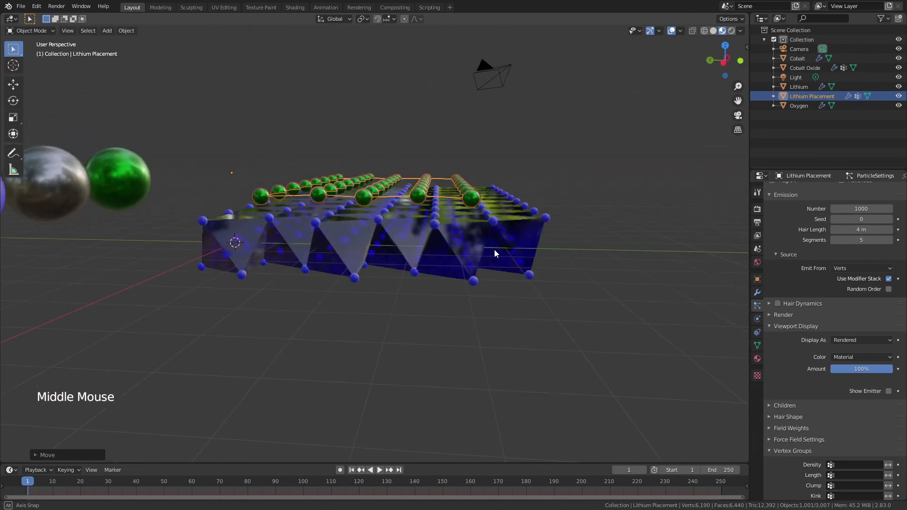
# Add an Array modifier to Cobalt Oxide with Constant Offset Z 2.45 m and Count 3.
pyautogui.press('g')
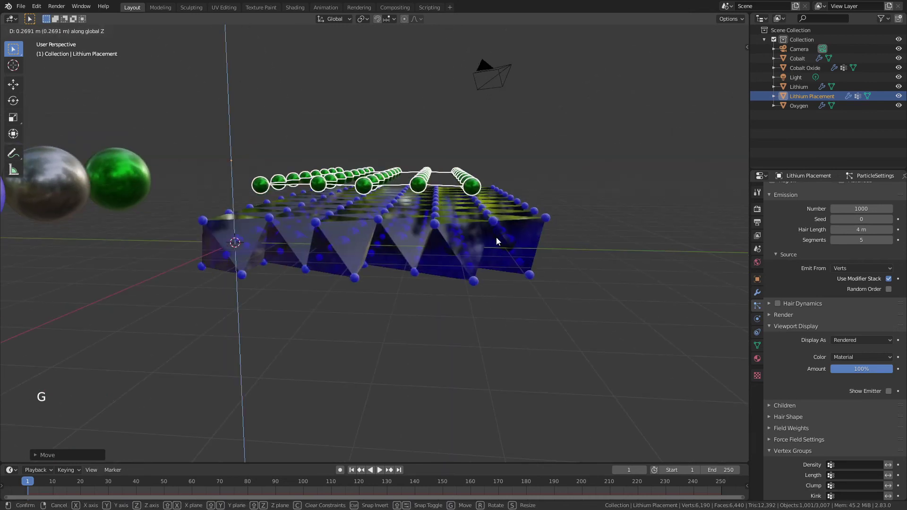
pyautogui.click(480, 266)
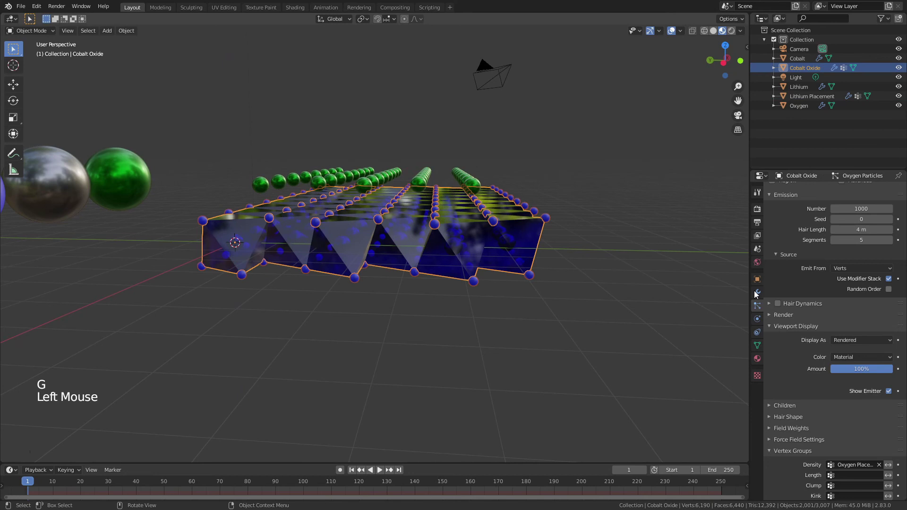
pyautogui.click(757, 295)
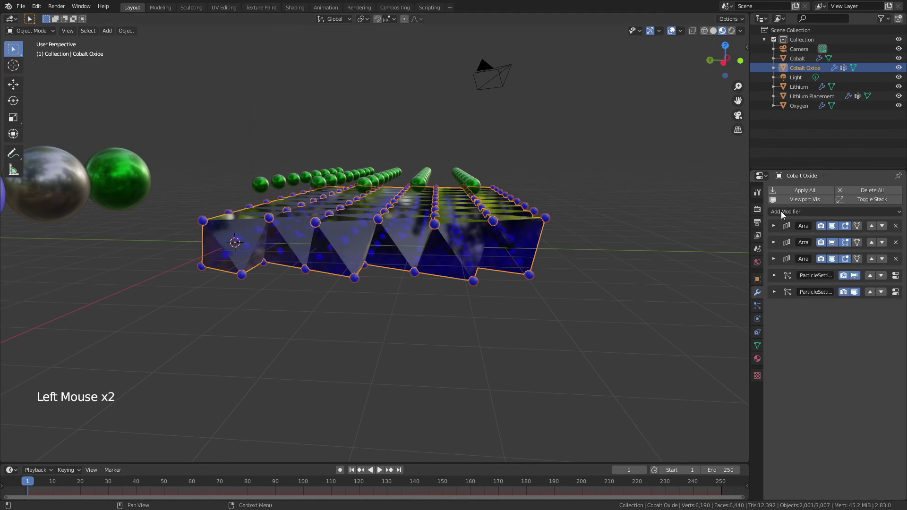
pyautogui.click(785, 215)
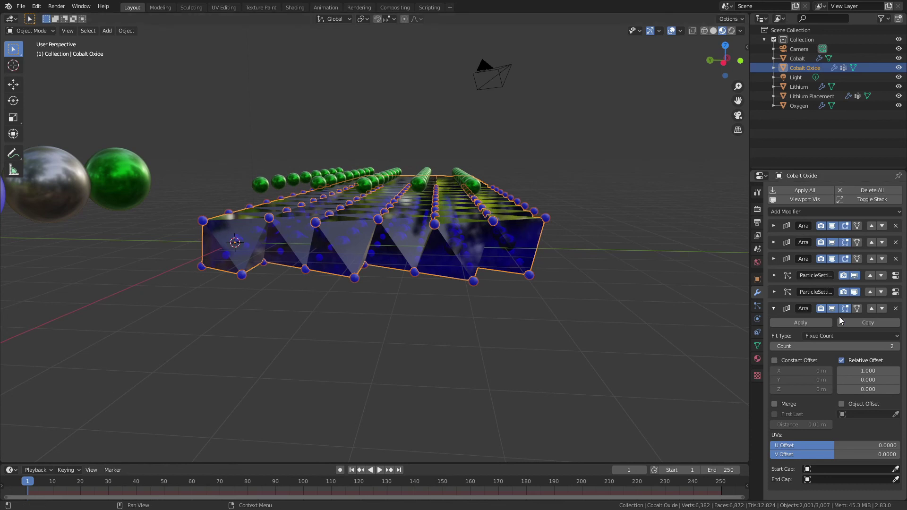
pyautogui.click(781, 362)
pyautogui.click(776, 372)
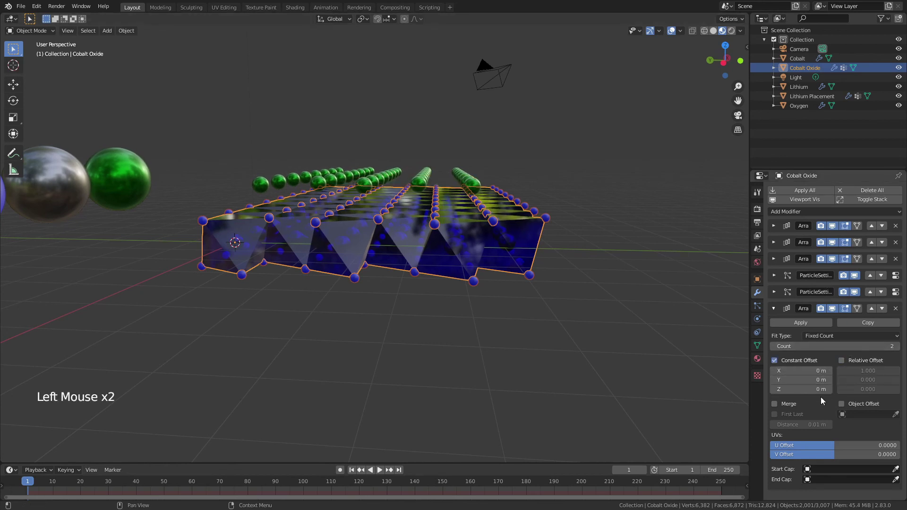
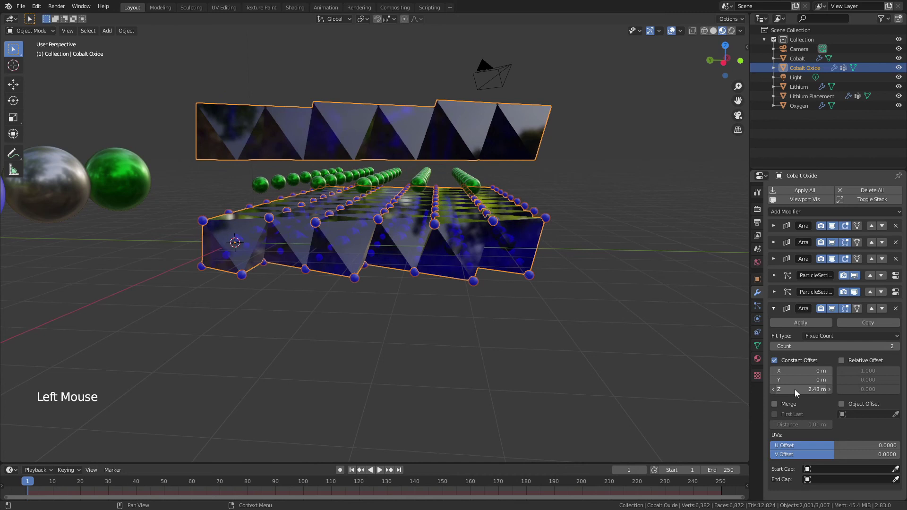
pyautogui.click(900, 348)
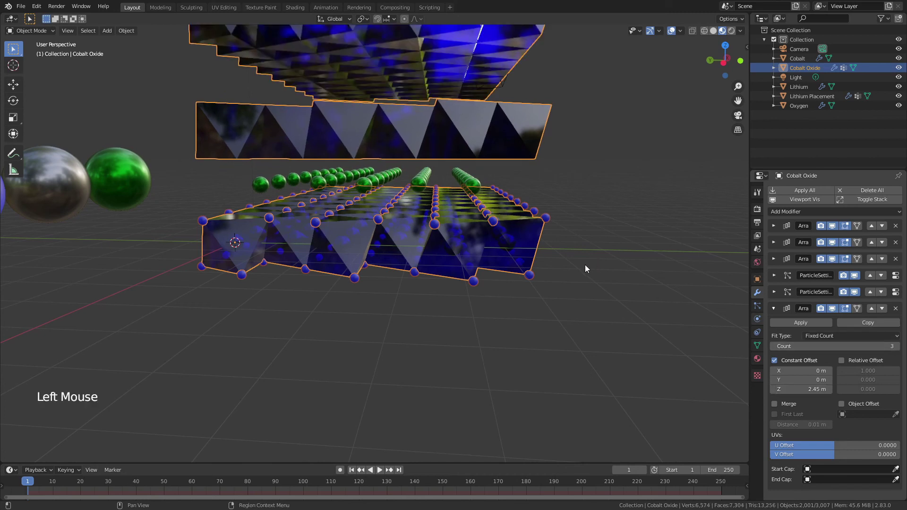
# Move the new array modifier above both particle systems so oxygen fills every layer.
pyautogui.scroll(-3)
pyautogui.middleClick(518, 251)
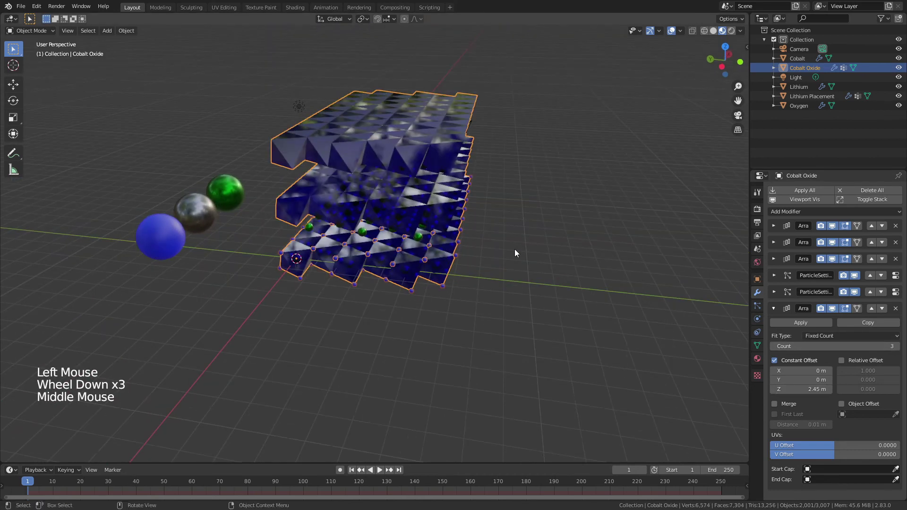
pyautogui.scroll(3)
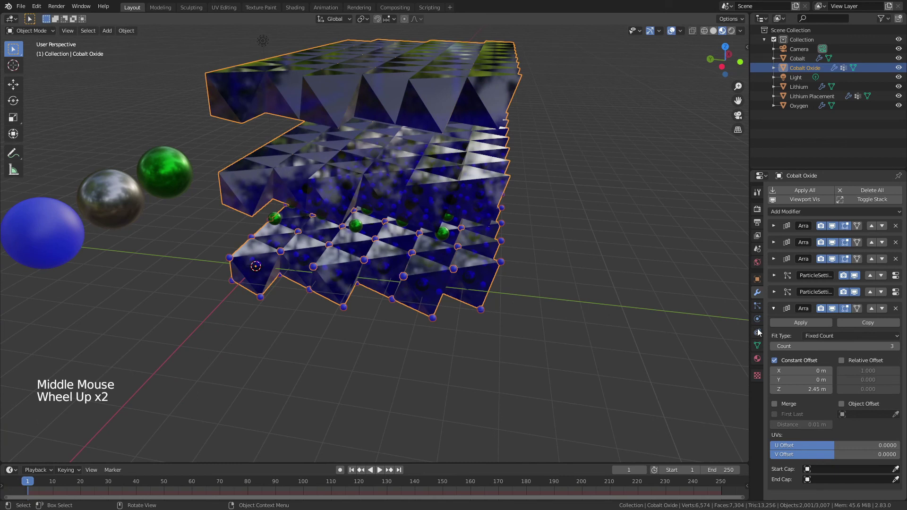
pyautogui.click(871, 308)
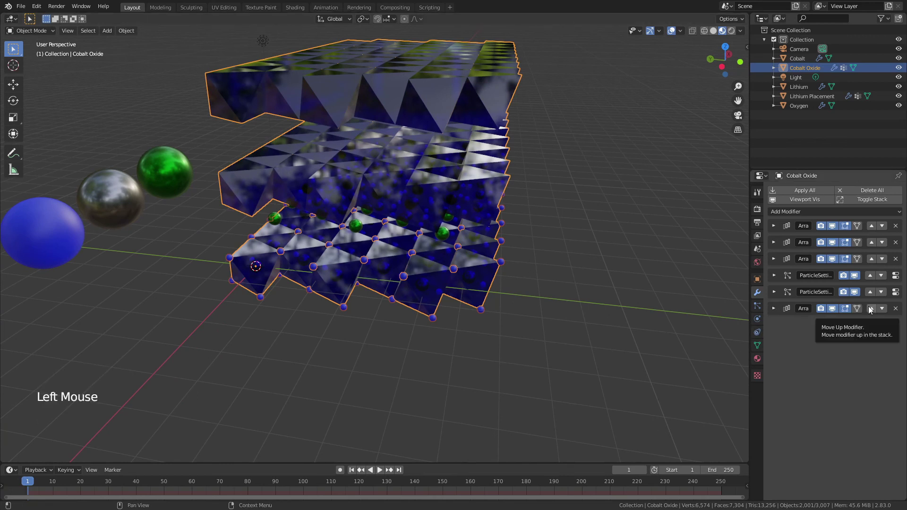
pyautogui.click(870, 293)
pyautogui.click(873, 294)
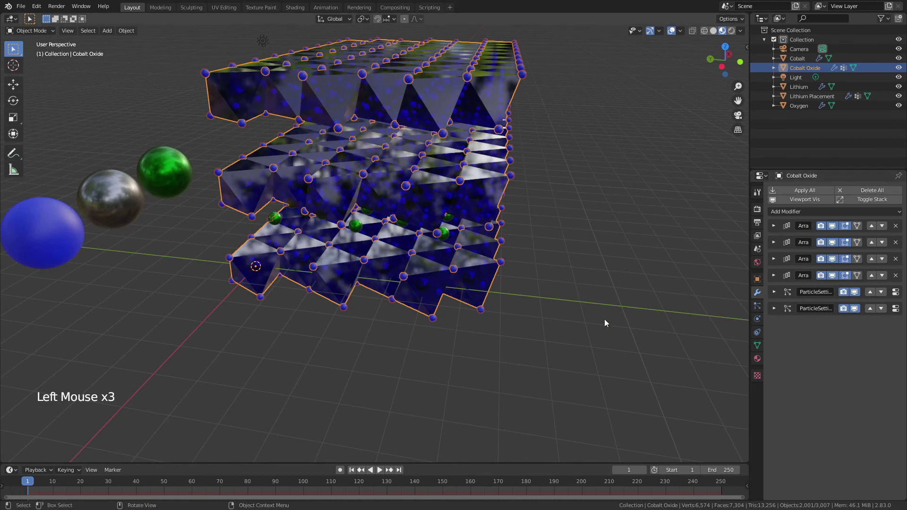
pyautogui.click(474, 160)
pyautogui.middleClick(454, 200)
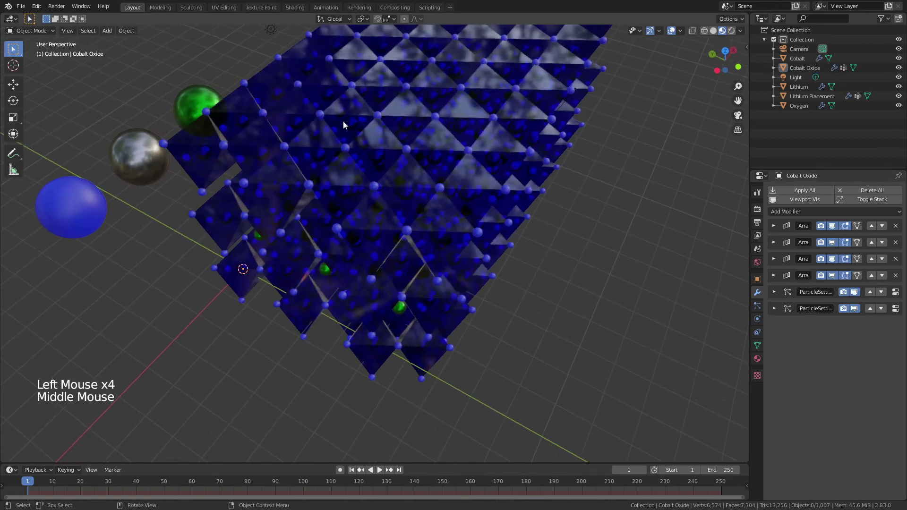
# Orbit the three-layer lattice and select Lithium Placement to show its particle settings.
pyautogui.middleClick(349, 224)
pyautogui.scroll(3)
pyautogui.middleClick(379, 168)
pyautogui.scroll(-3)
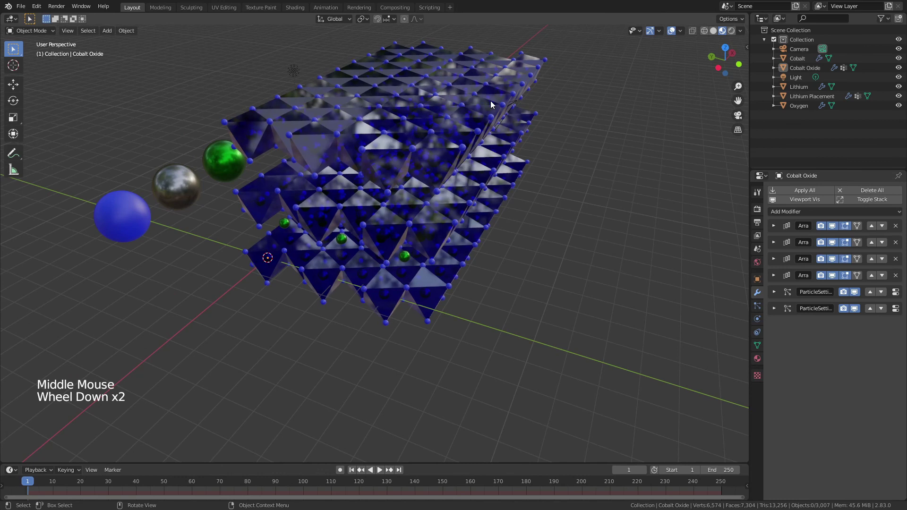
pyautogui.click(863, 265)
pyautogui.scroll(3)
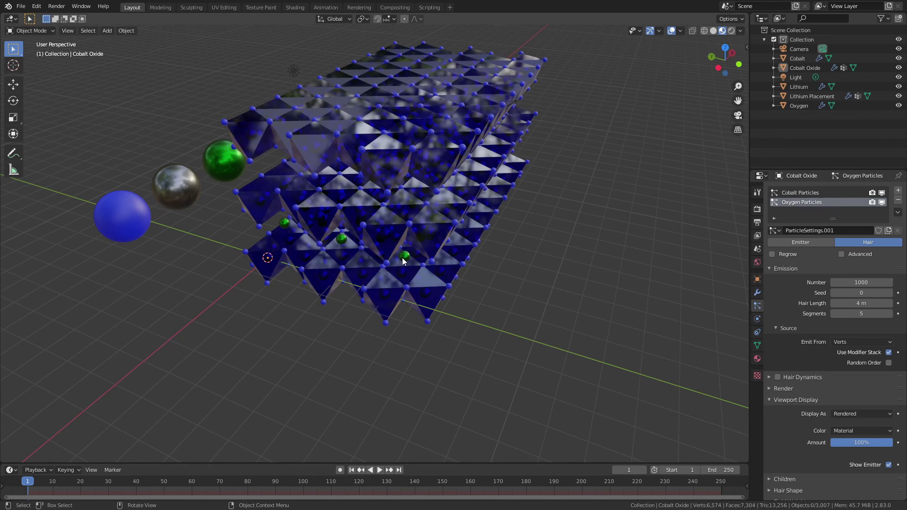
pyautogui.click(498, 277)
pyautogui.middleClick(553, 220)
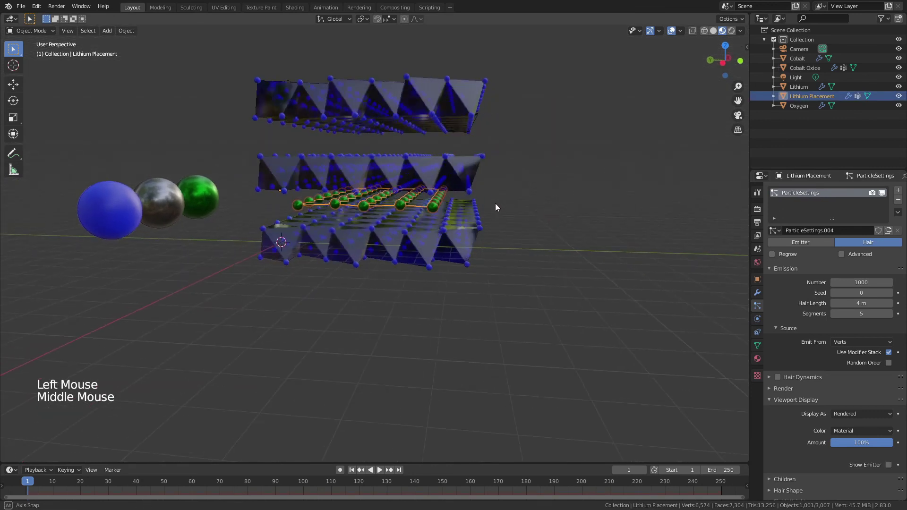
# Array the Lithium Placement row with a constant Z offset of 2.35 m, placed above its particle system.
pyautogui.scroll(3)
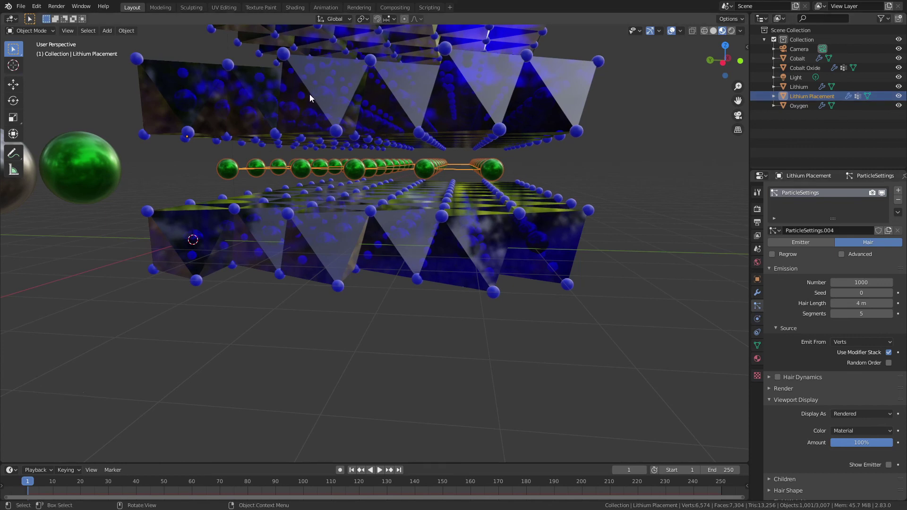
pyautogui.middleClick(314, 118)
pyautogui.click(791, 197)
pyautogui.click(772, 232)
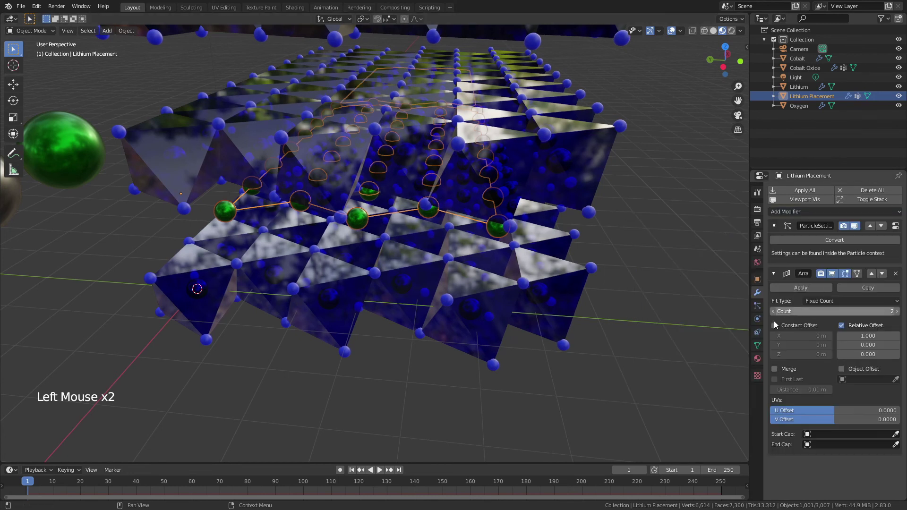
pyautogui.click(831, 337)
pyautogui.click(829, 336)
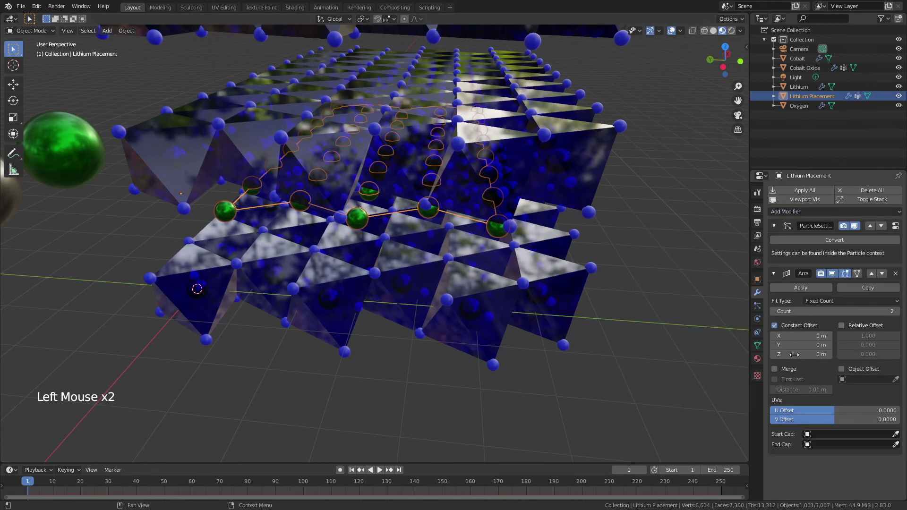
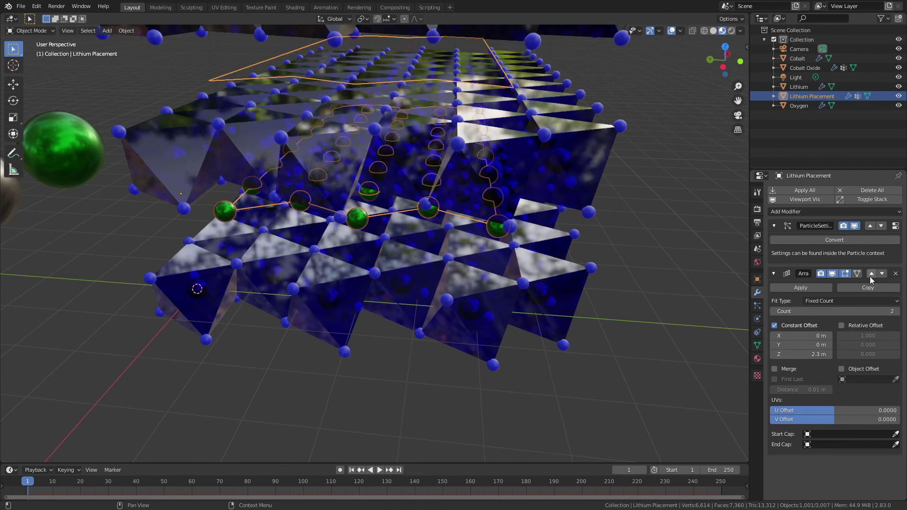
pyautogui.click(874, 278)
pyautogui.middleClick(668, 277)
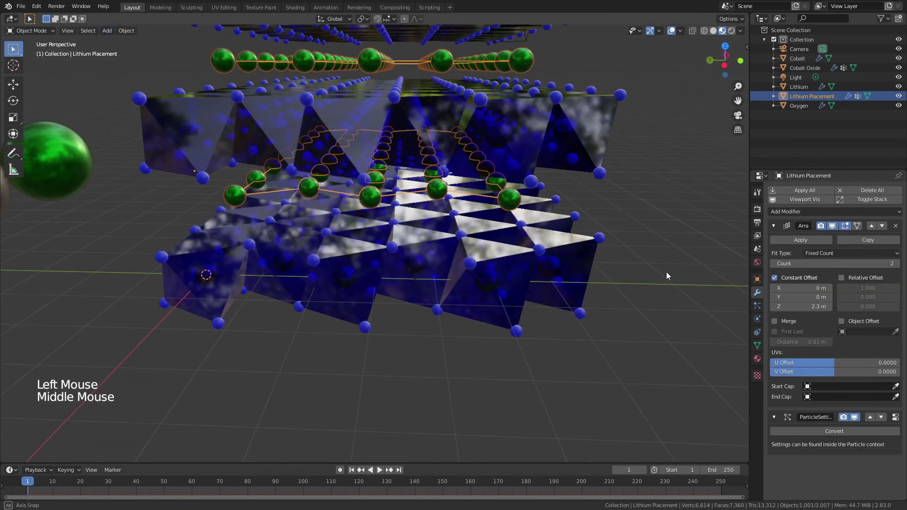